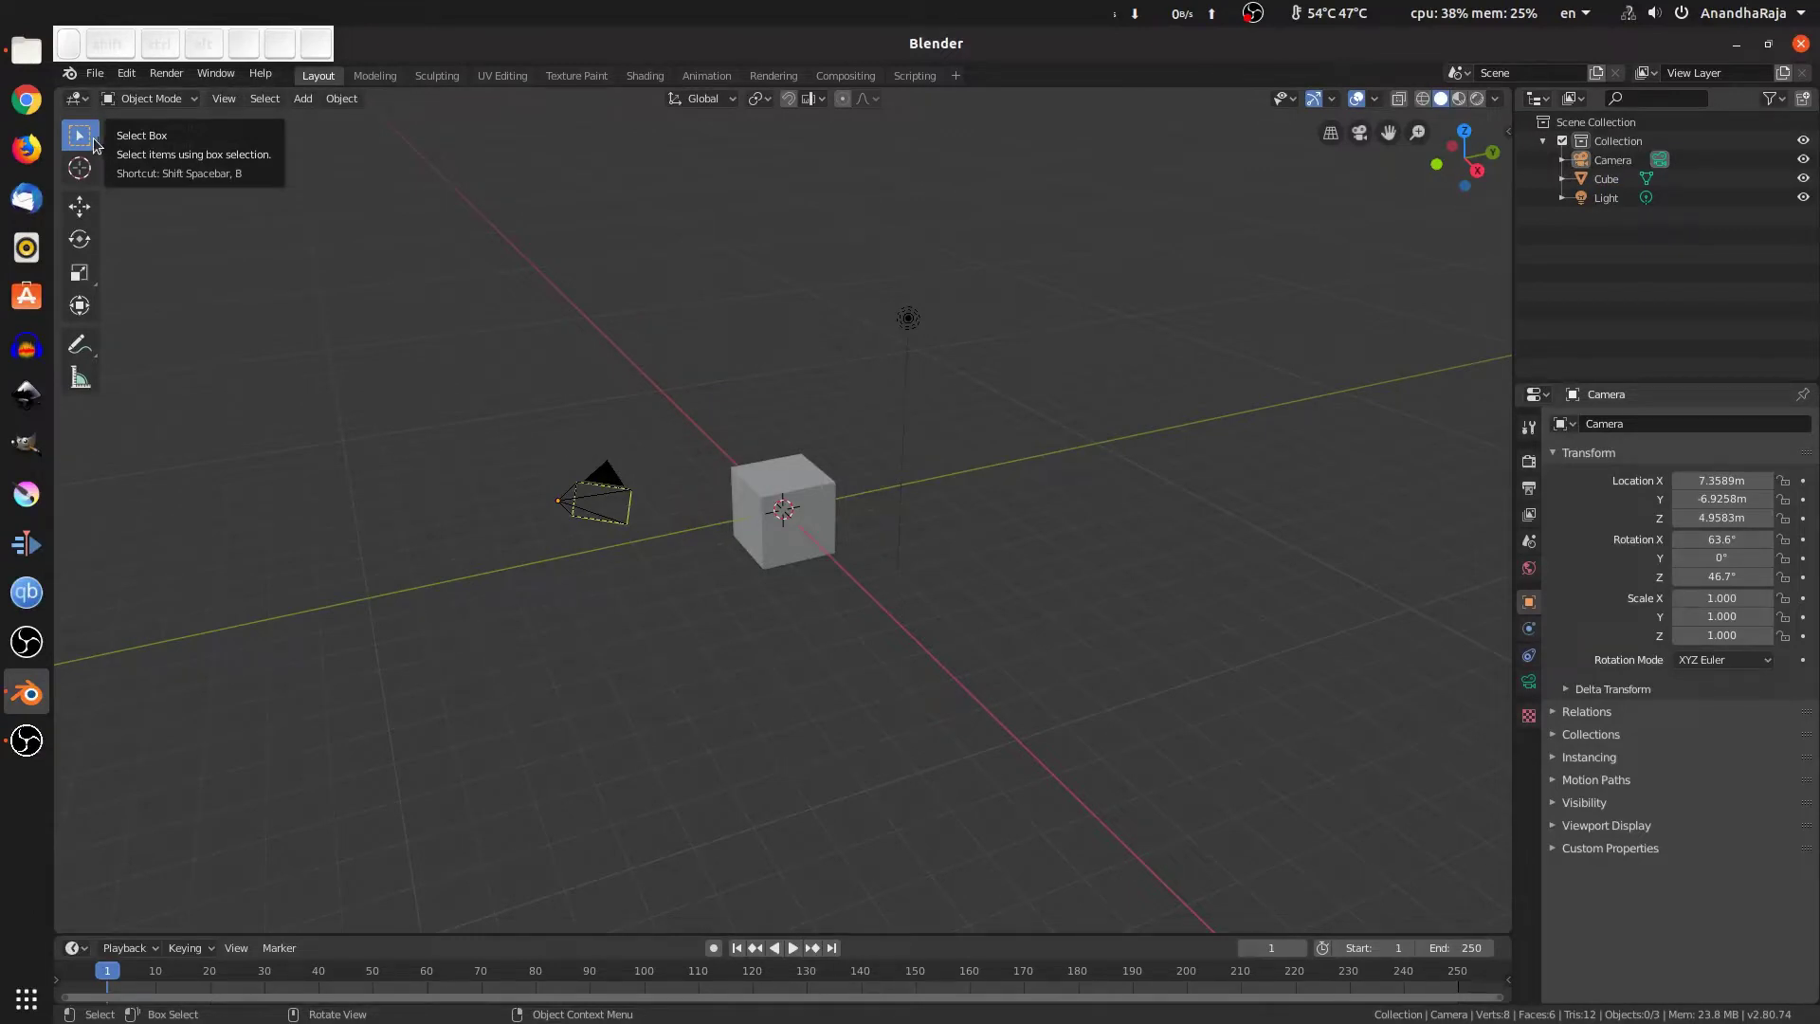
Add an icosphere, move it along X beside the cube, and box-select the camera, cube and light together
left_click_drag(93, 141, 206, 199)
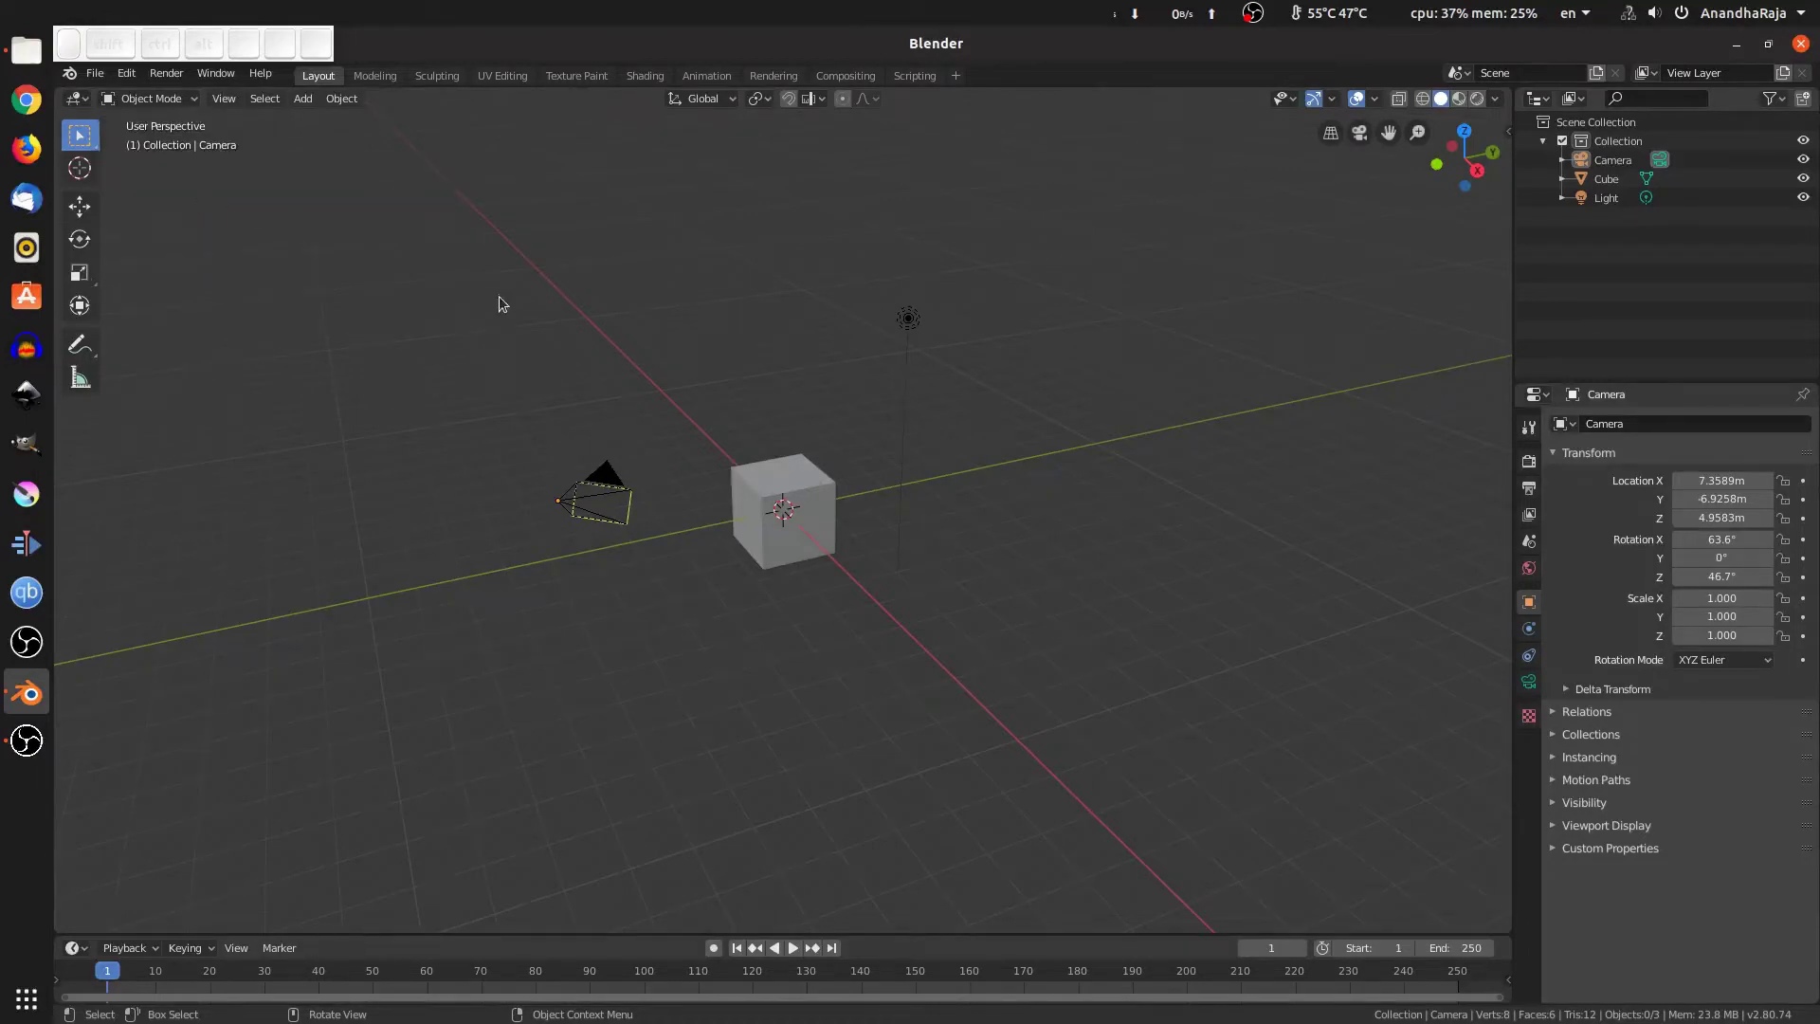
left_click_drag(526, 293, 522, 276)
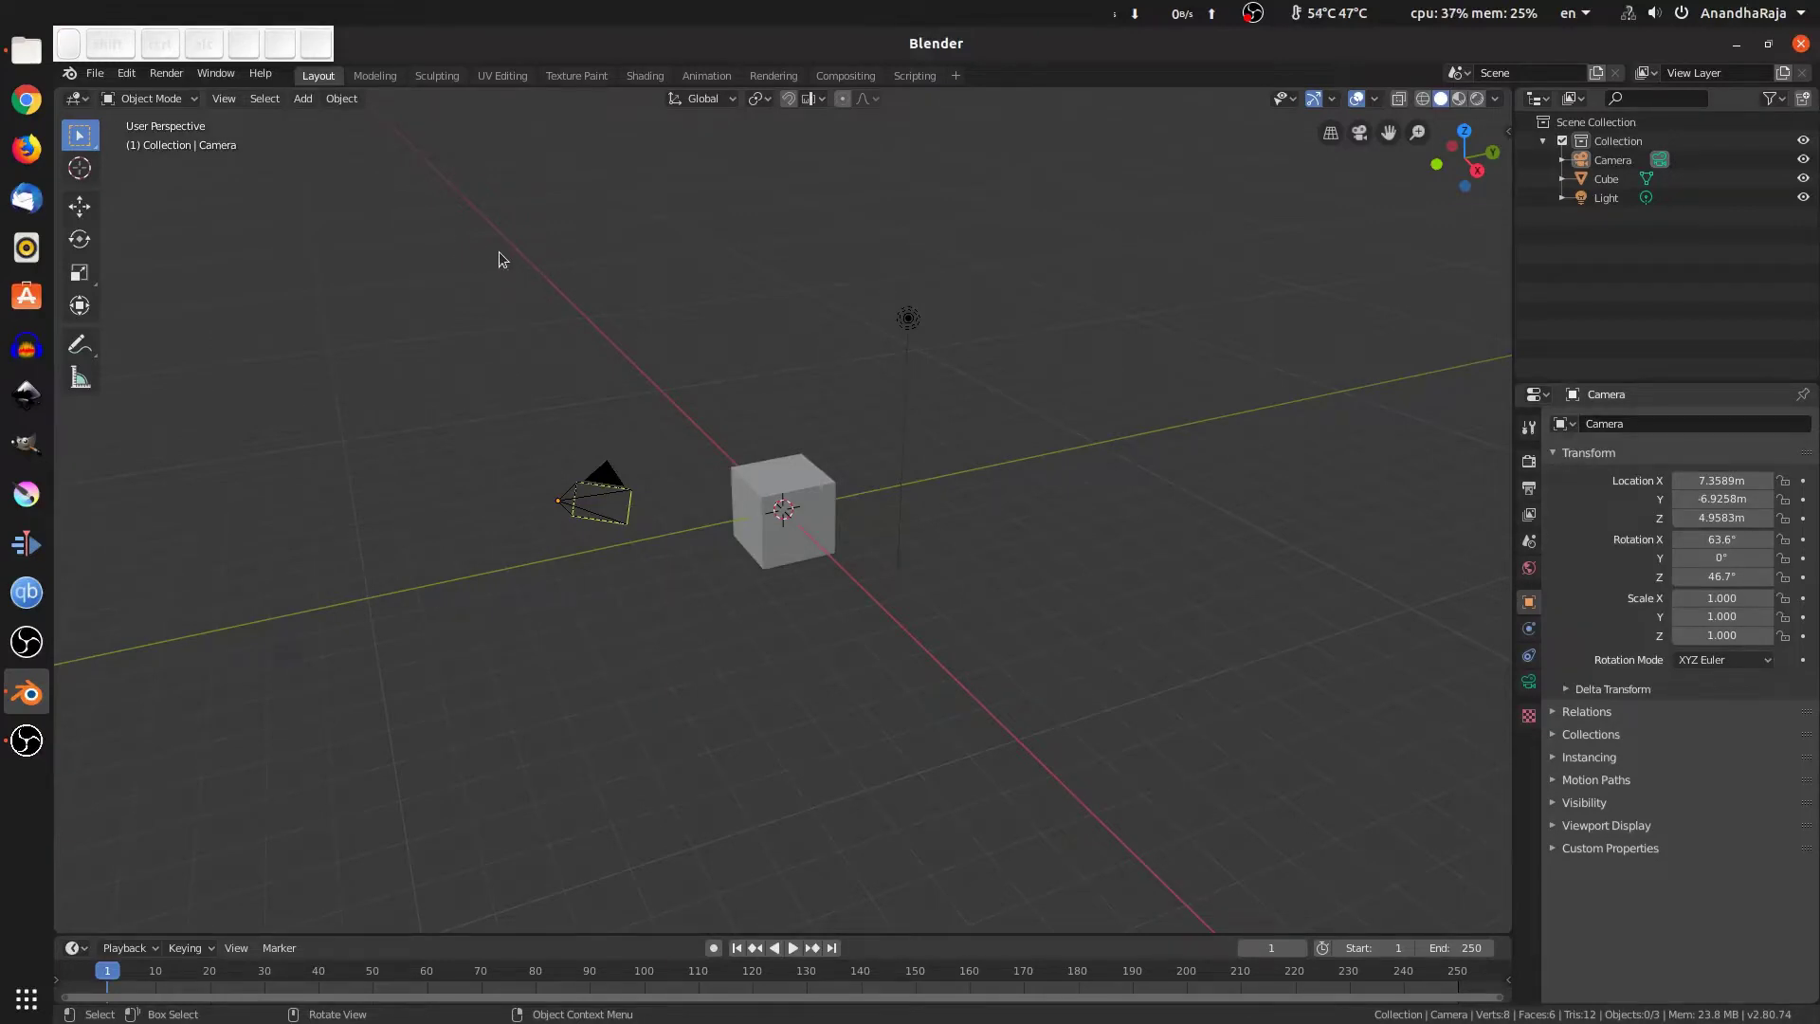
left_click_drag(876, 329, 929, 302)
left_click(1105, 287)
left_click_drag(494, 255, 924, 558)
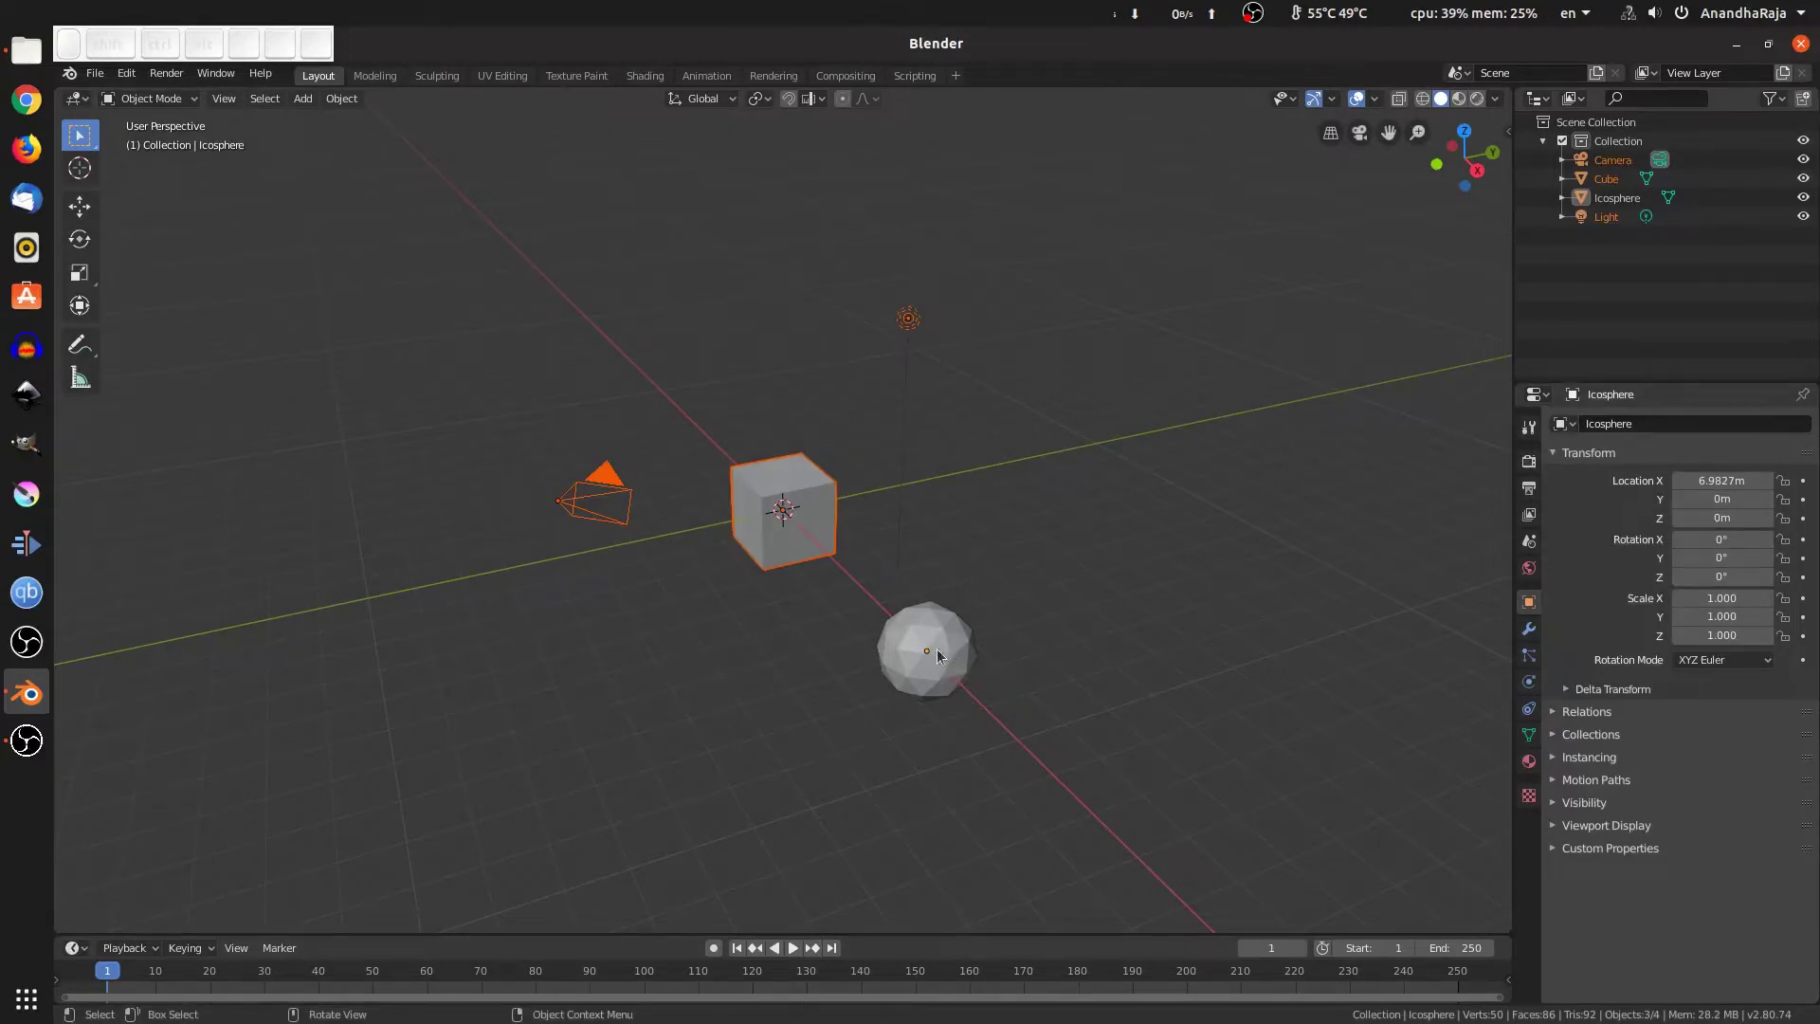
Box-select only the icosphere, then shift-add it so all four objects are selected with it active
left_click_drag(798, 783, 563, 554)
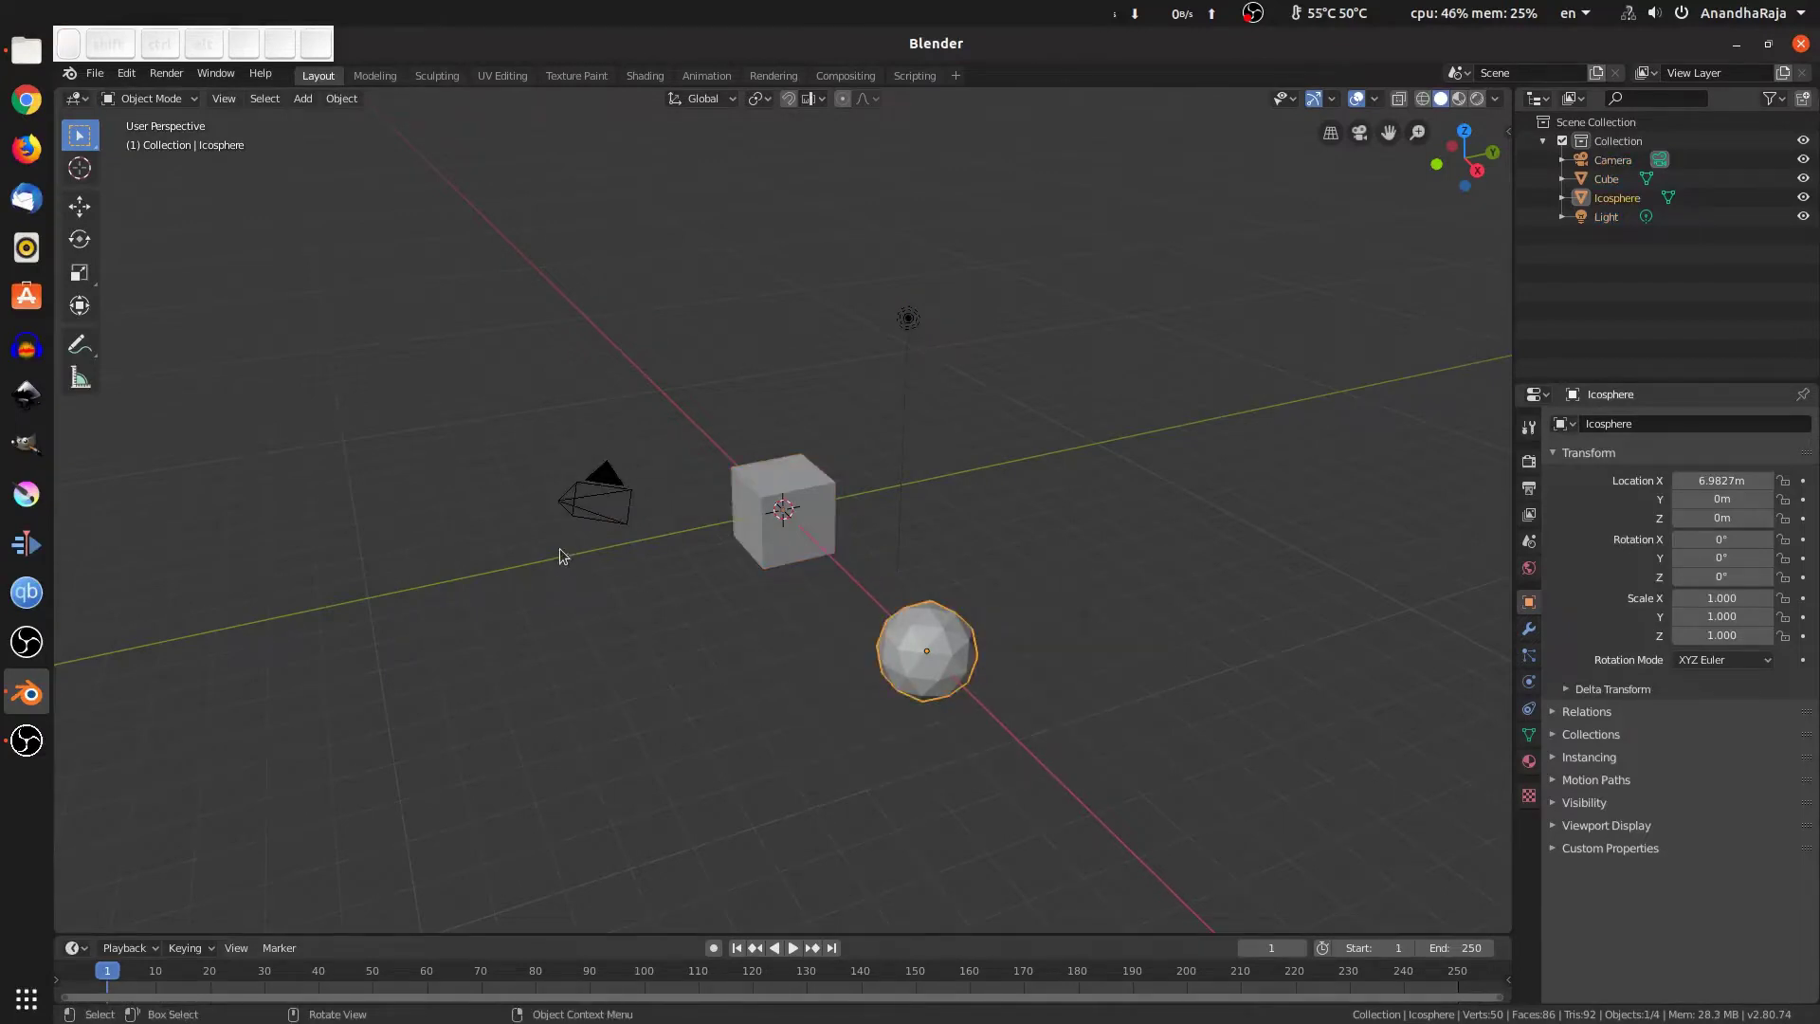
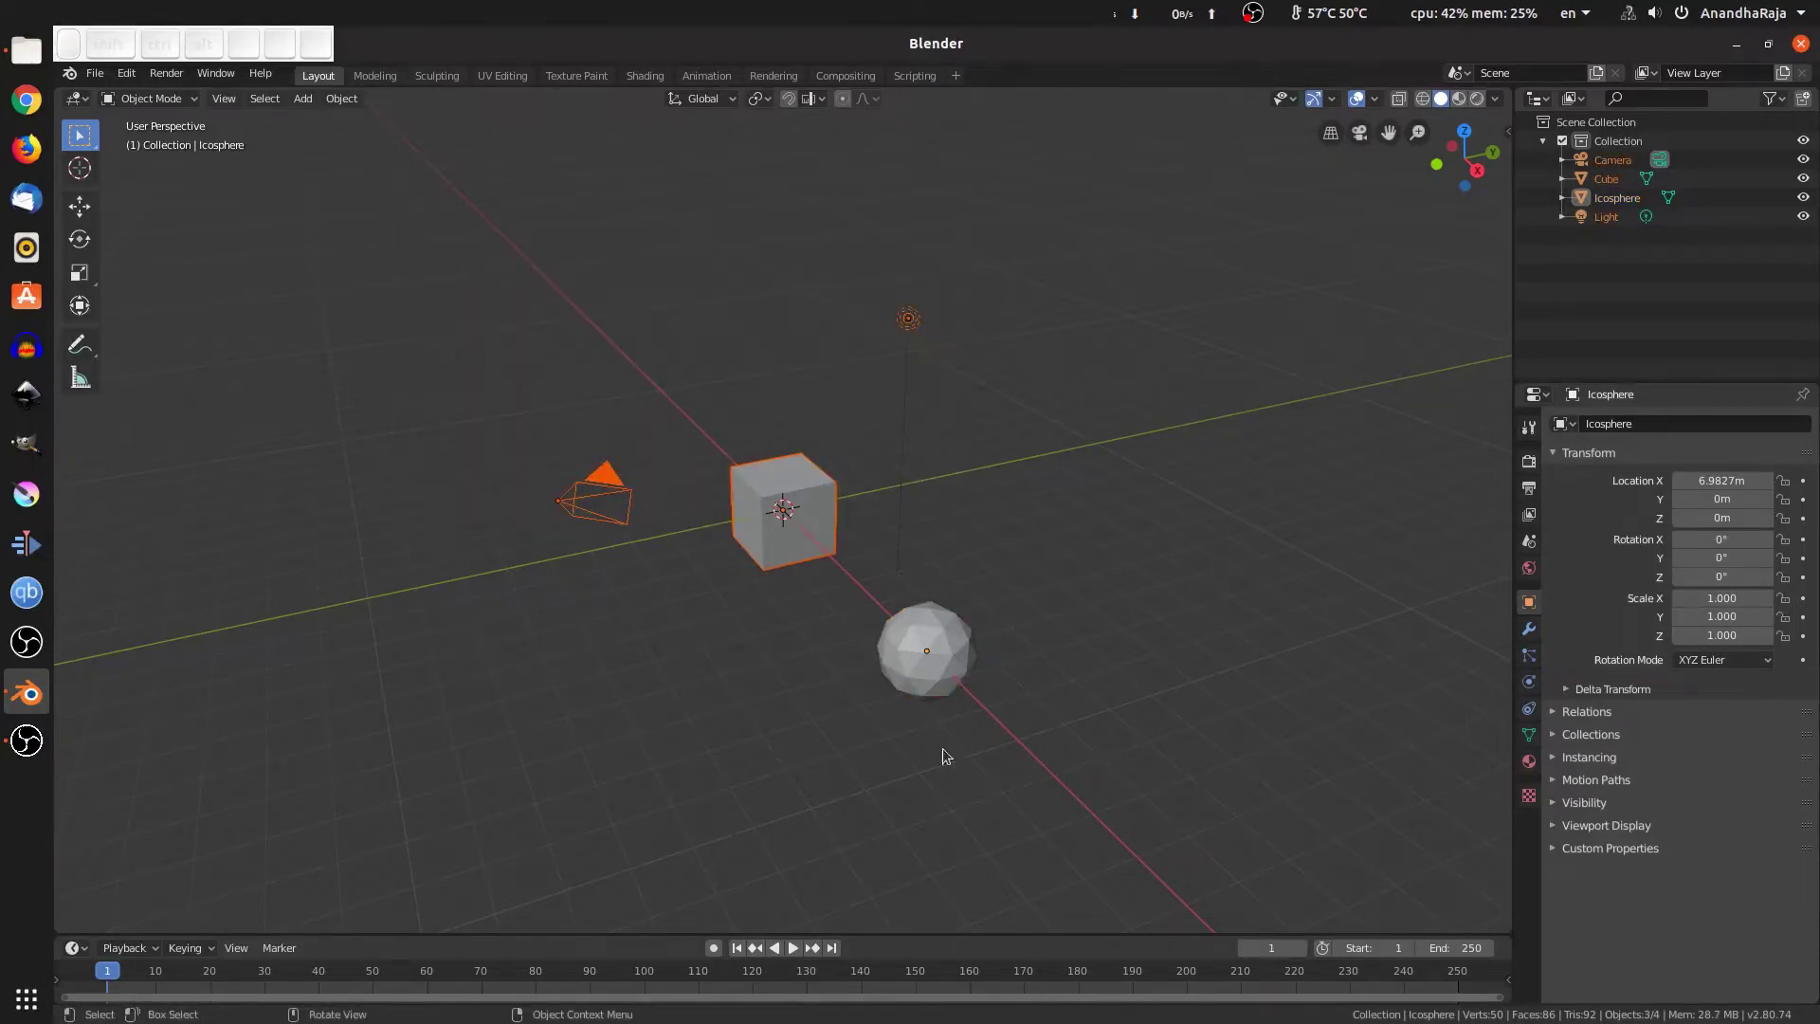
left_click(868, 749)
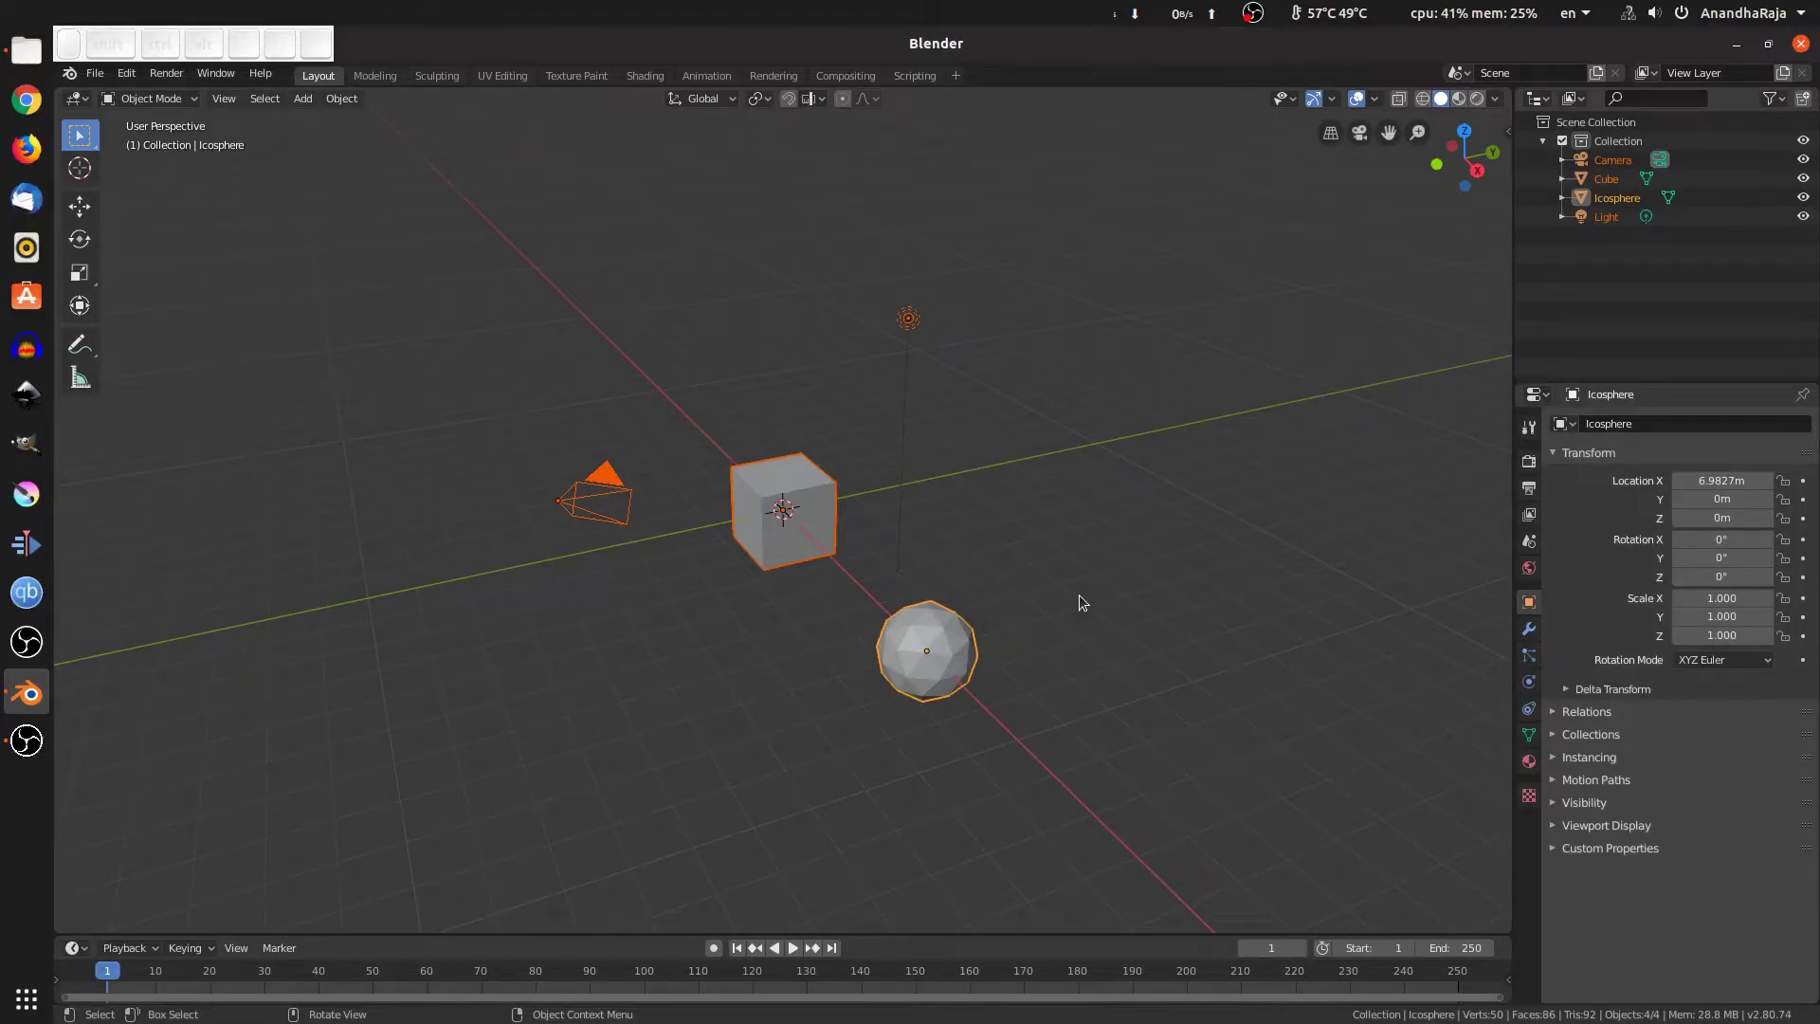
Deselect everything and show the Select Box tool settings with Mode on starting a new selection
left_click(1086, 598)
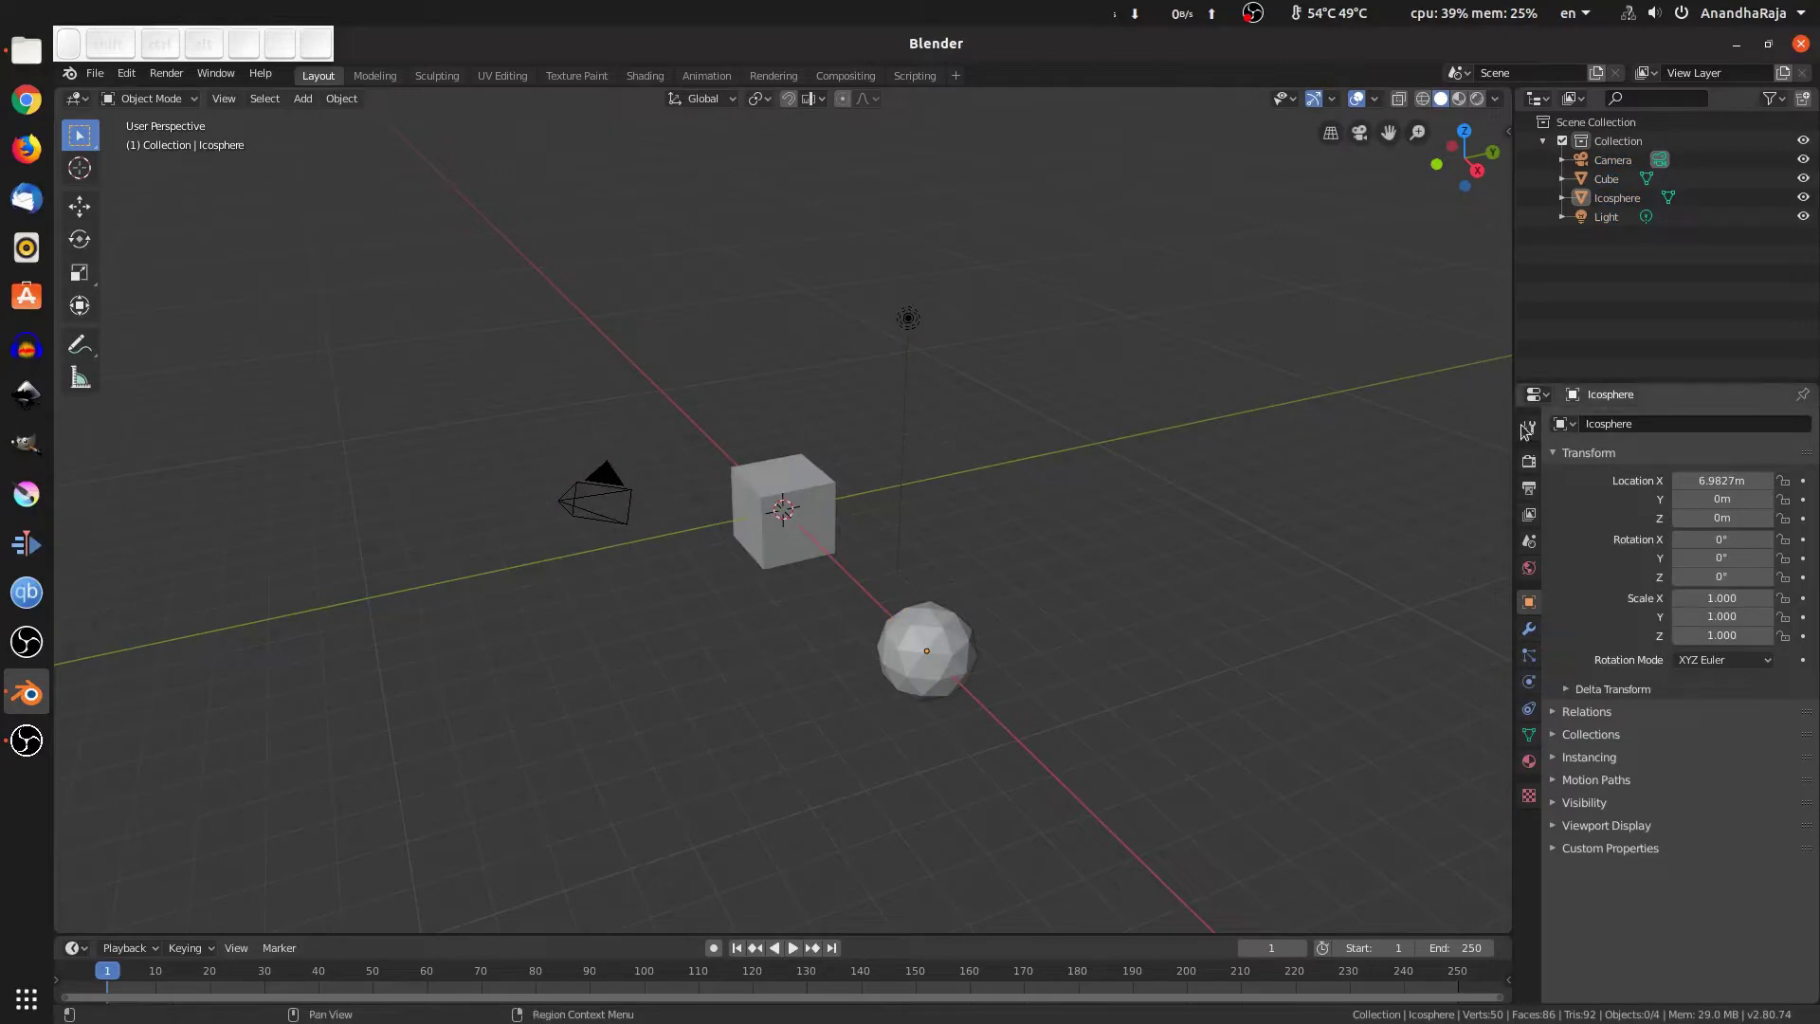
left_click(1525, 428)
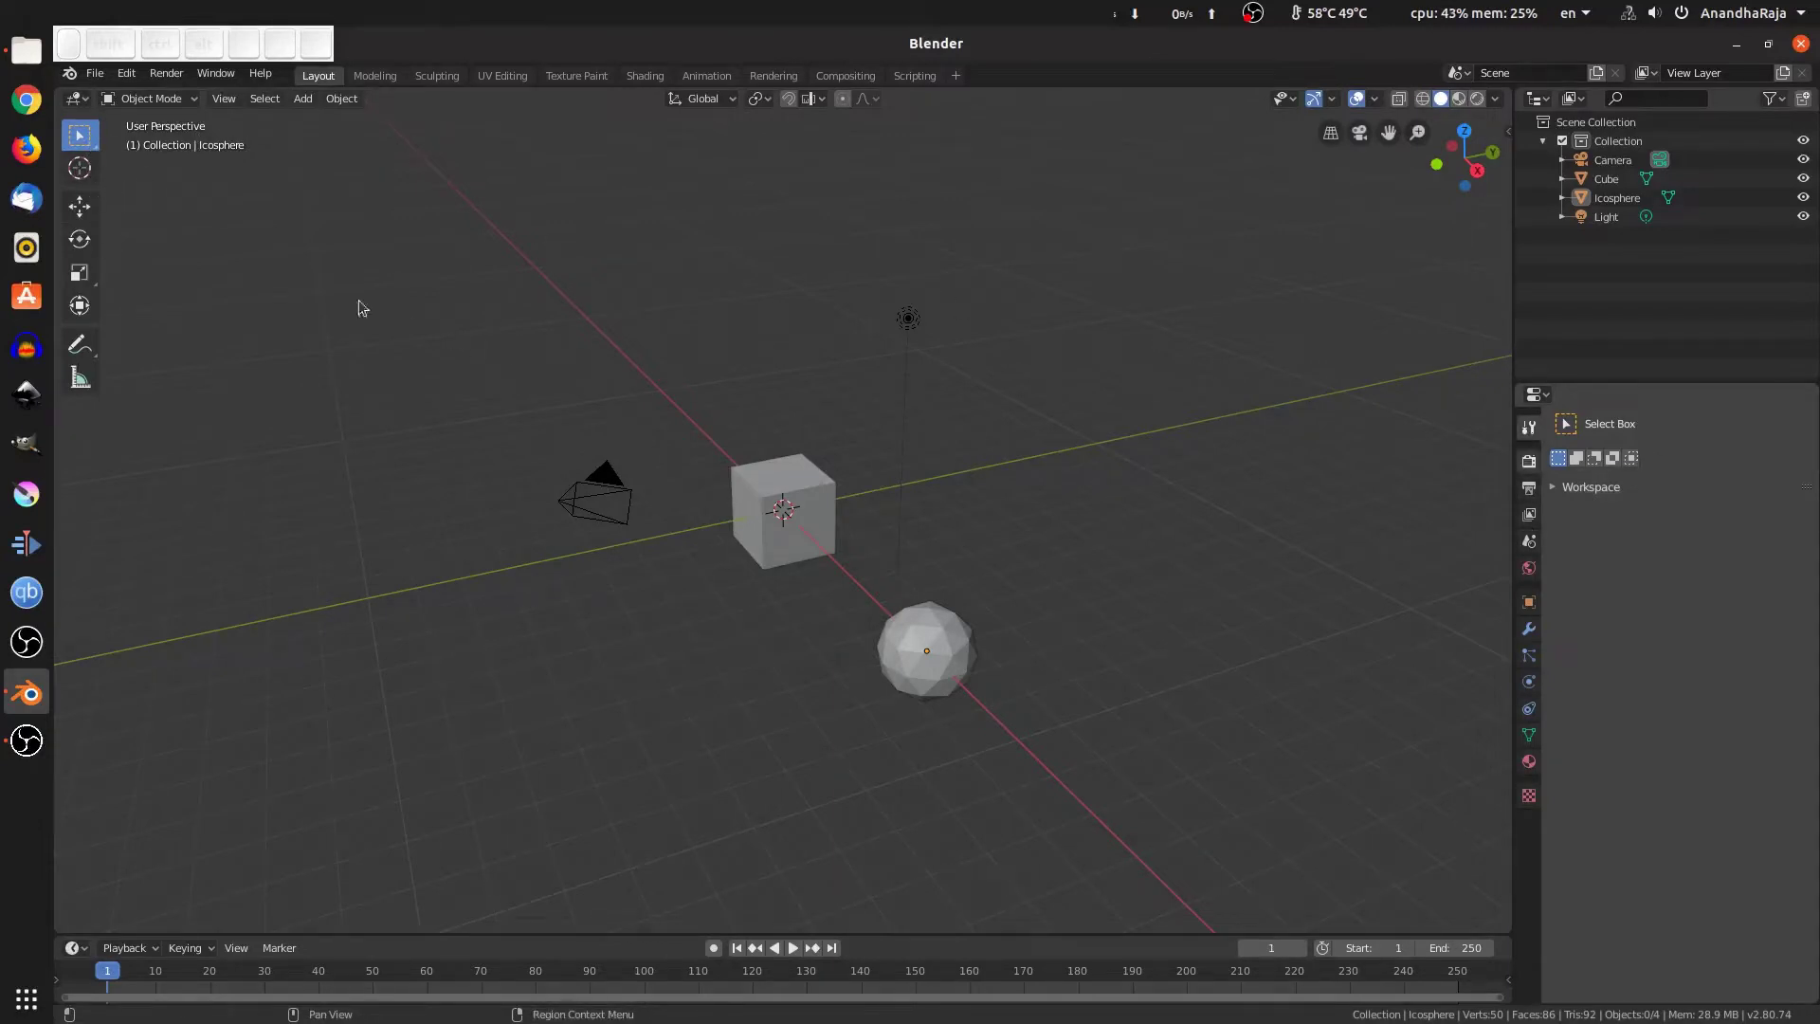
left_click(74, 140)
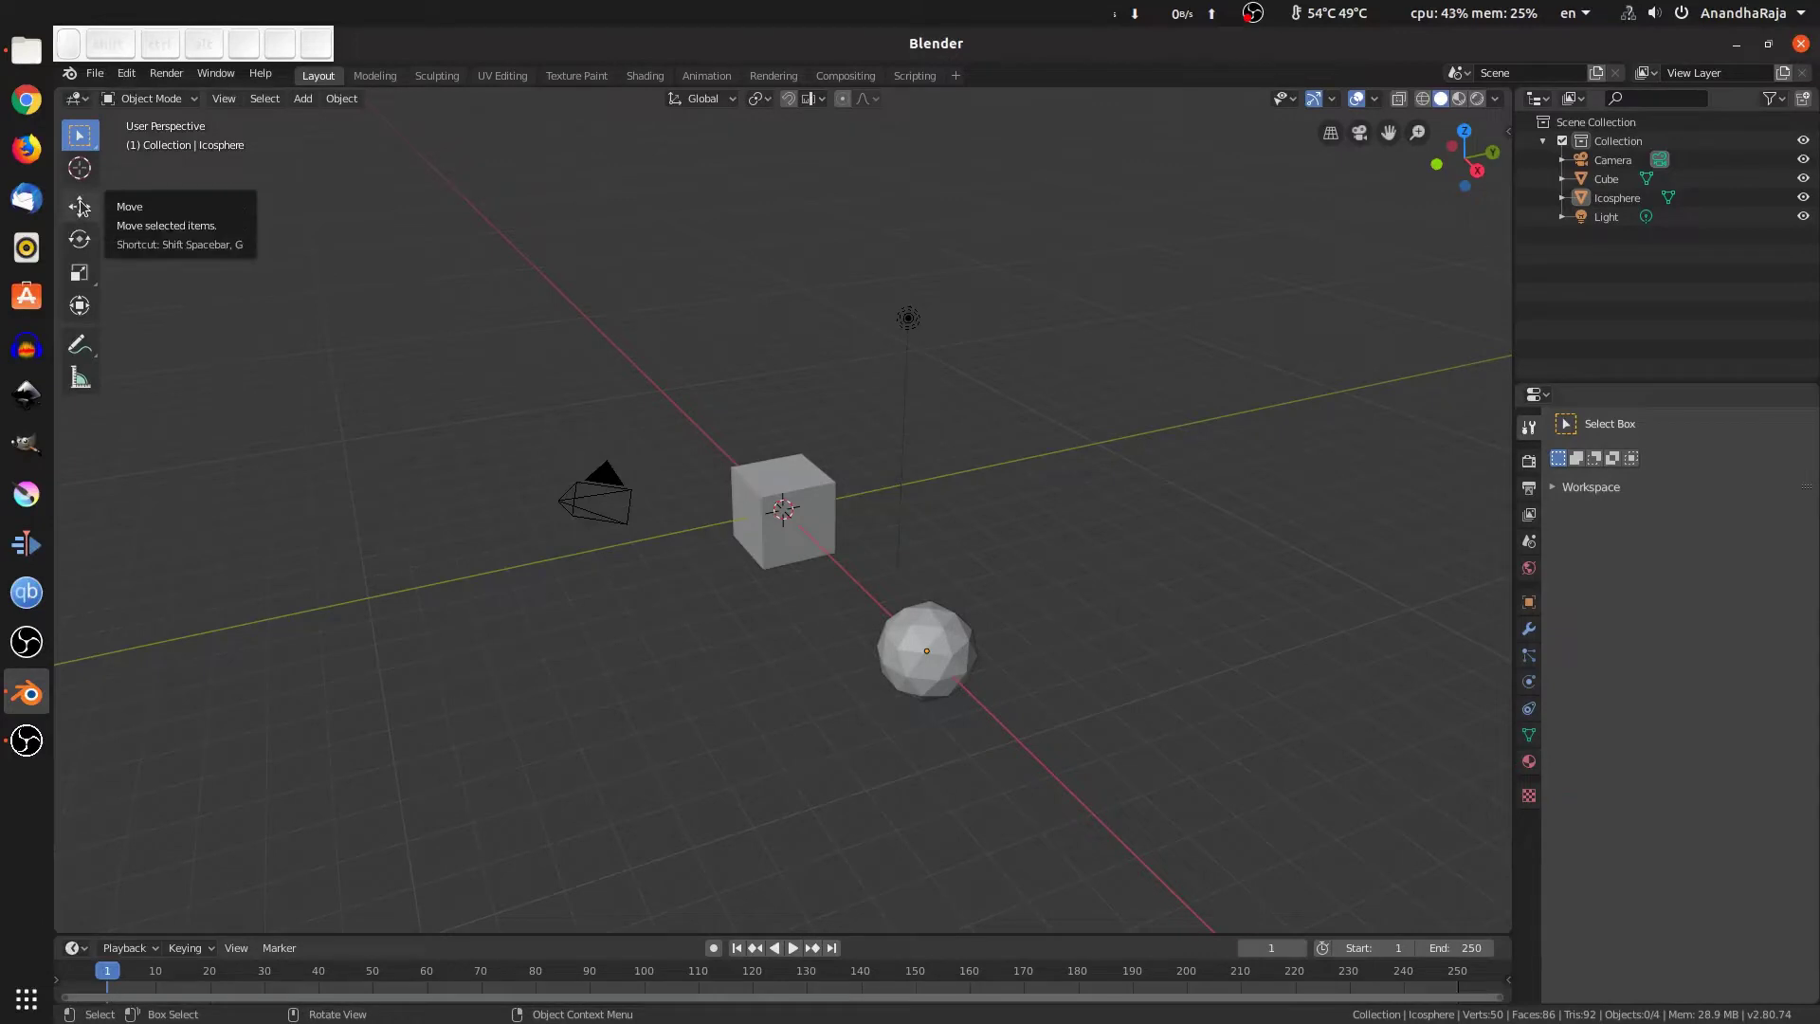
left_click(84, 202)
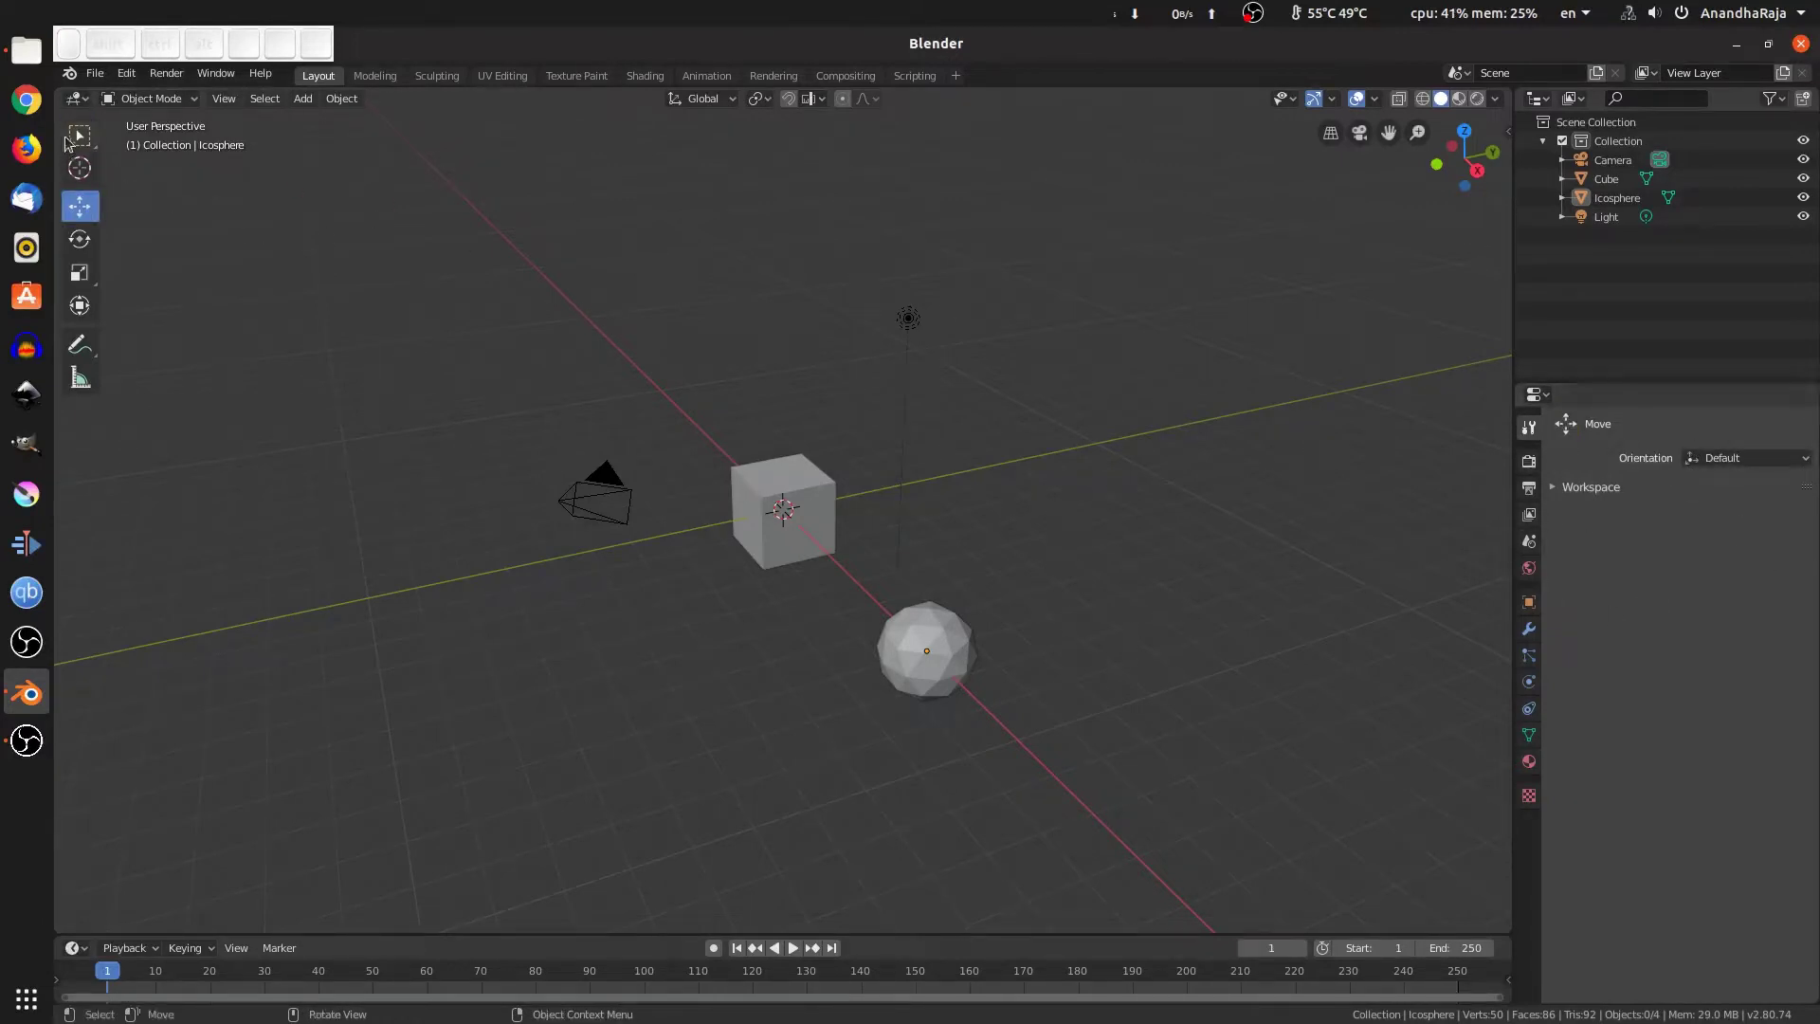
left_click(79, 133)
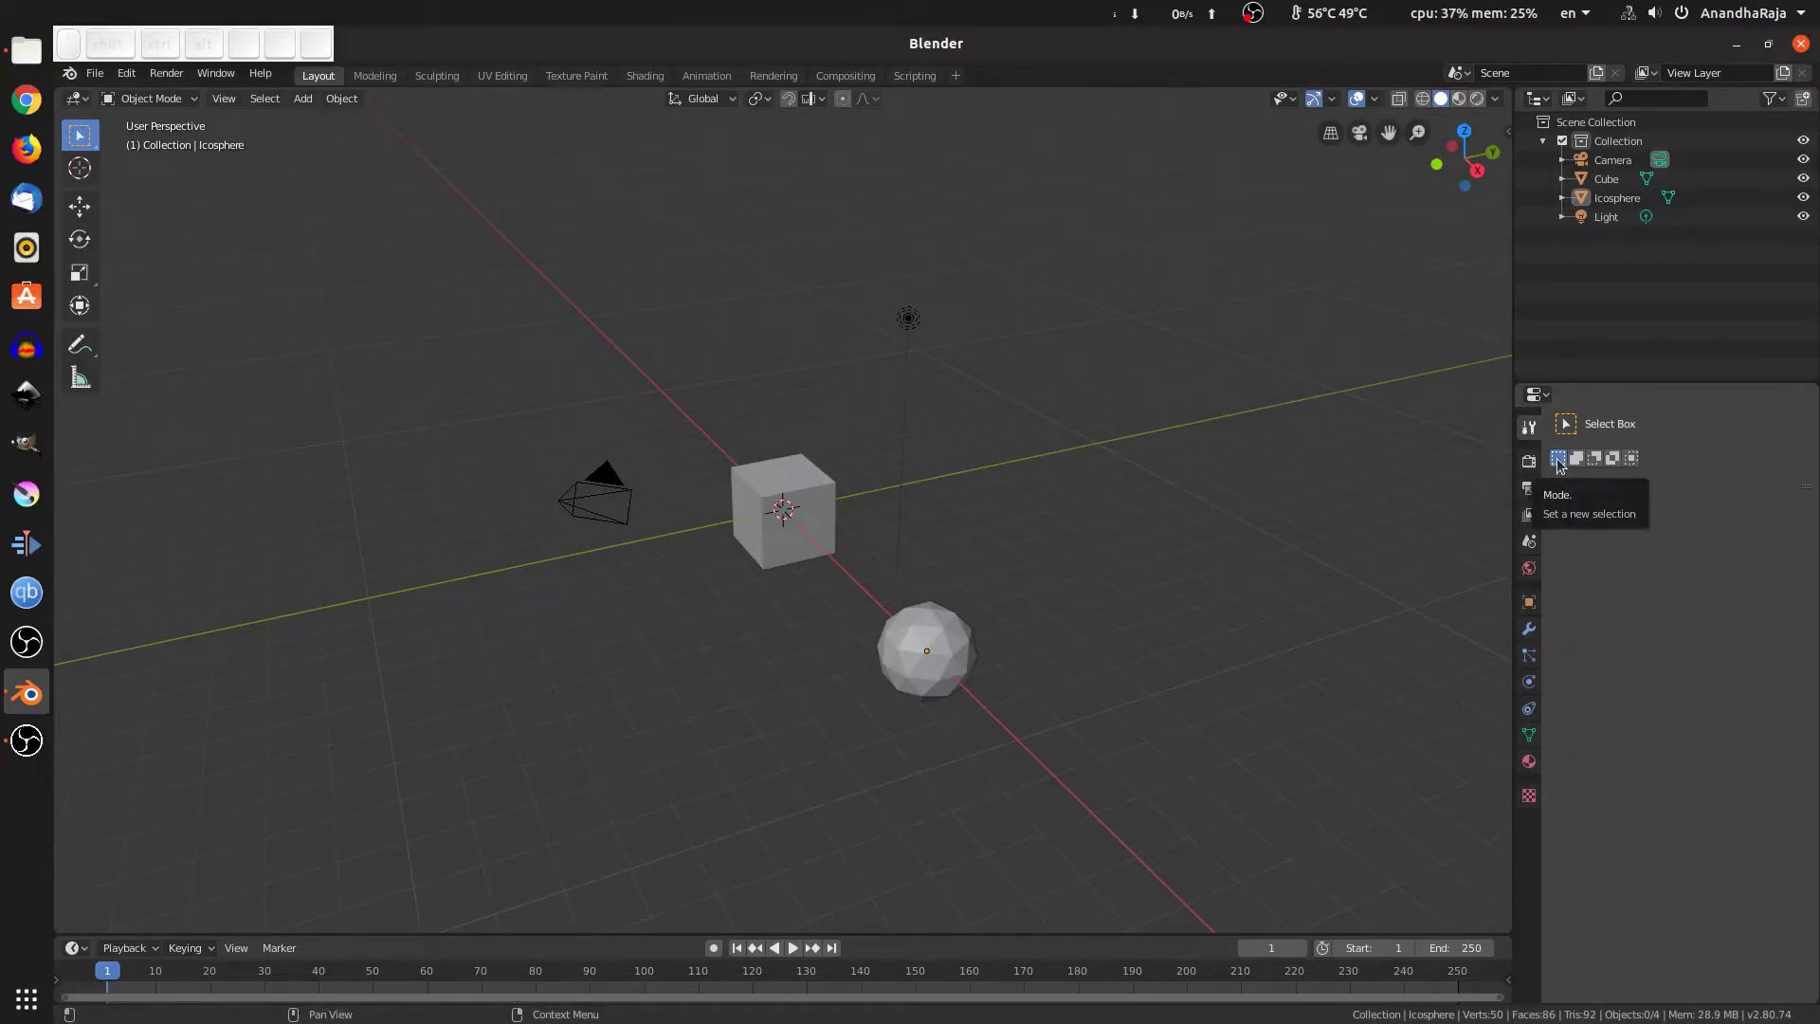
left_click(1242, 438)
Switch Select Box to Extend mode and box-select the camera and cube together
left_click(428, 279)
left_click_drag(902, 317, 901, 577)
left_click_drag(438, 342, 956, 437)
left_click(887, 261)
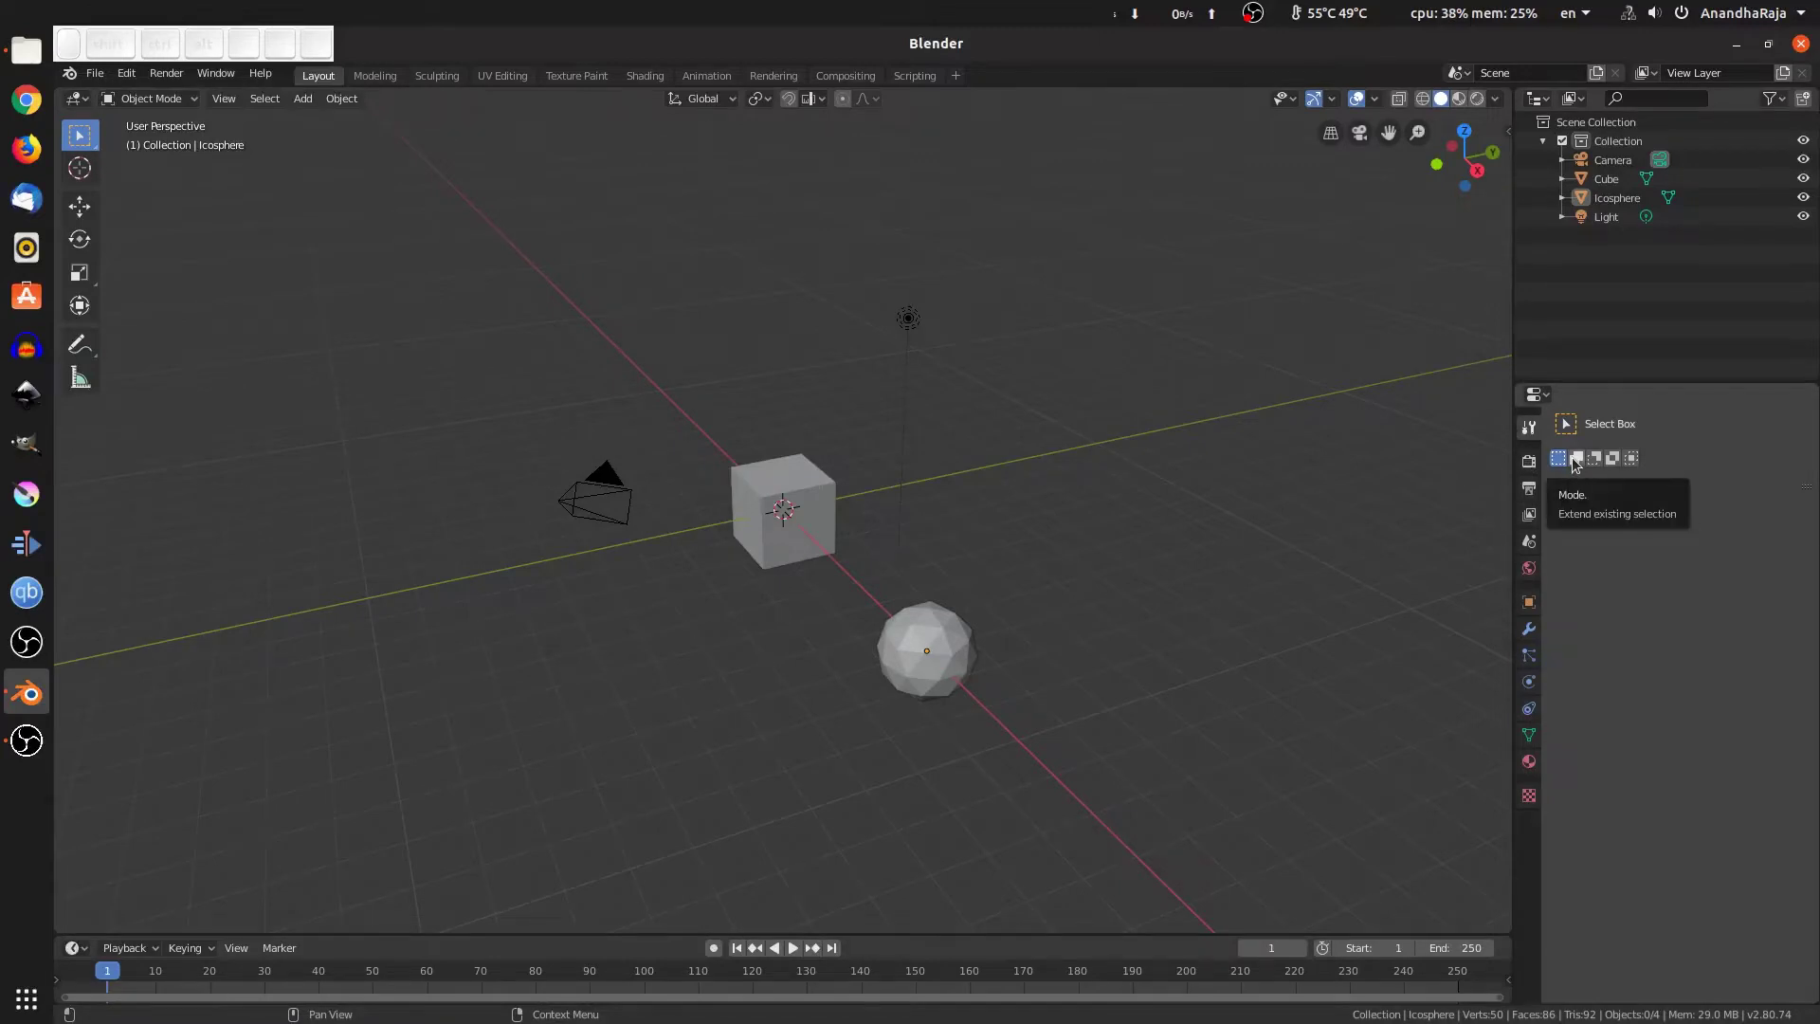
left_click_drag(491, 349, 1136, 604)
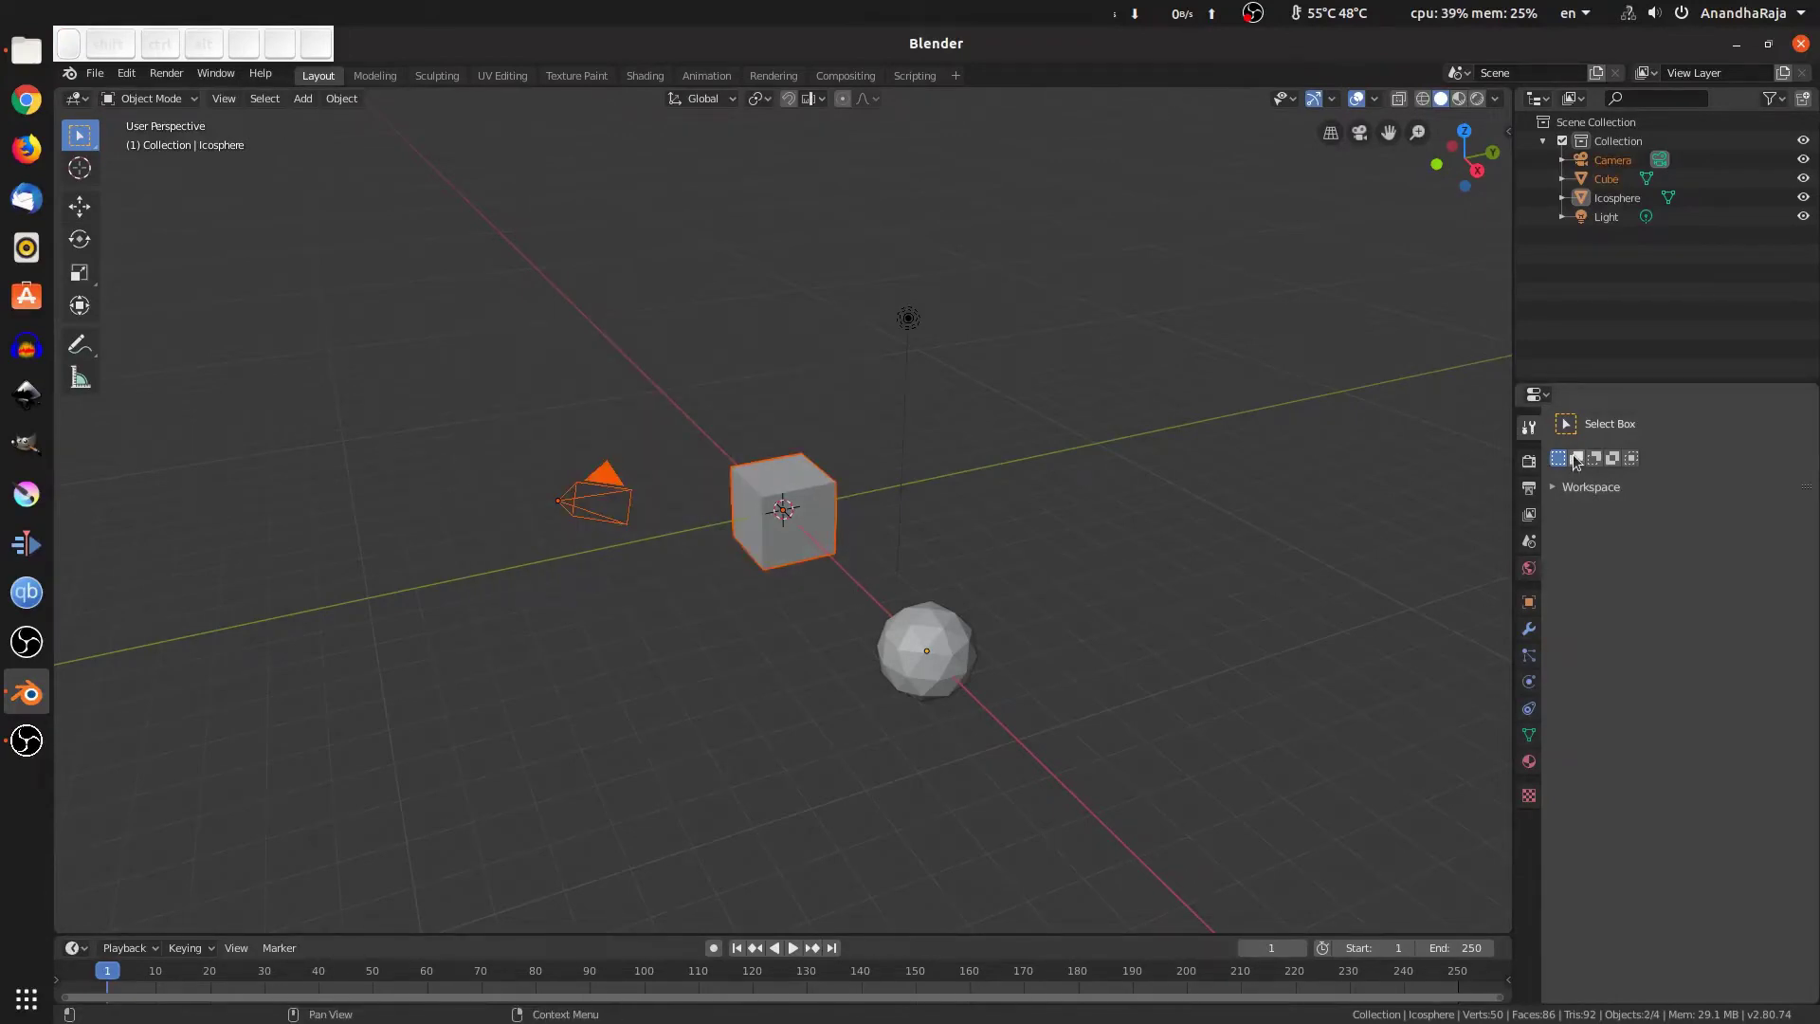
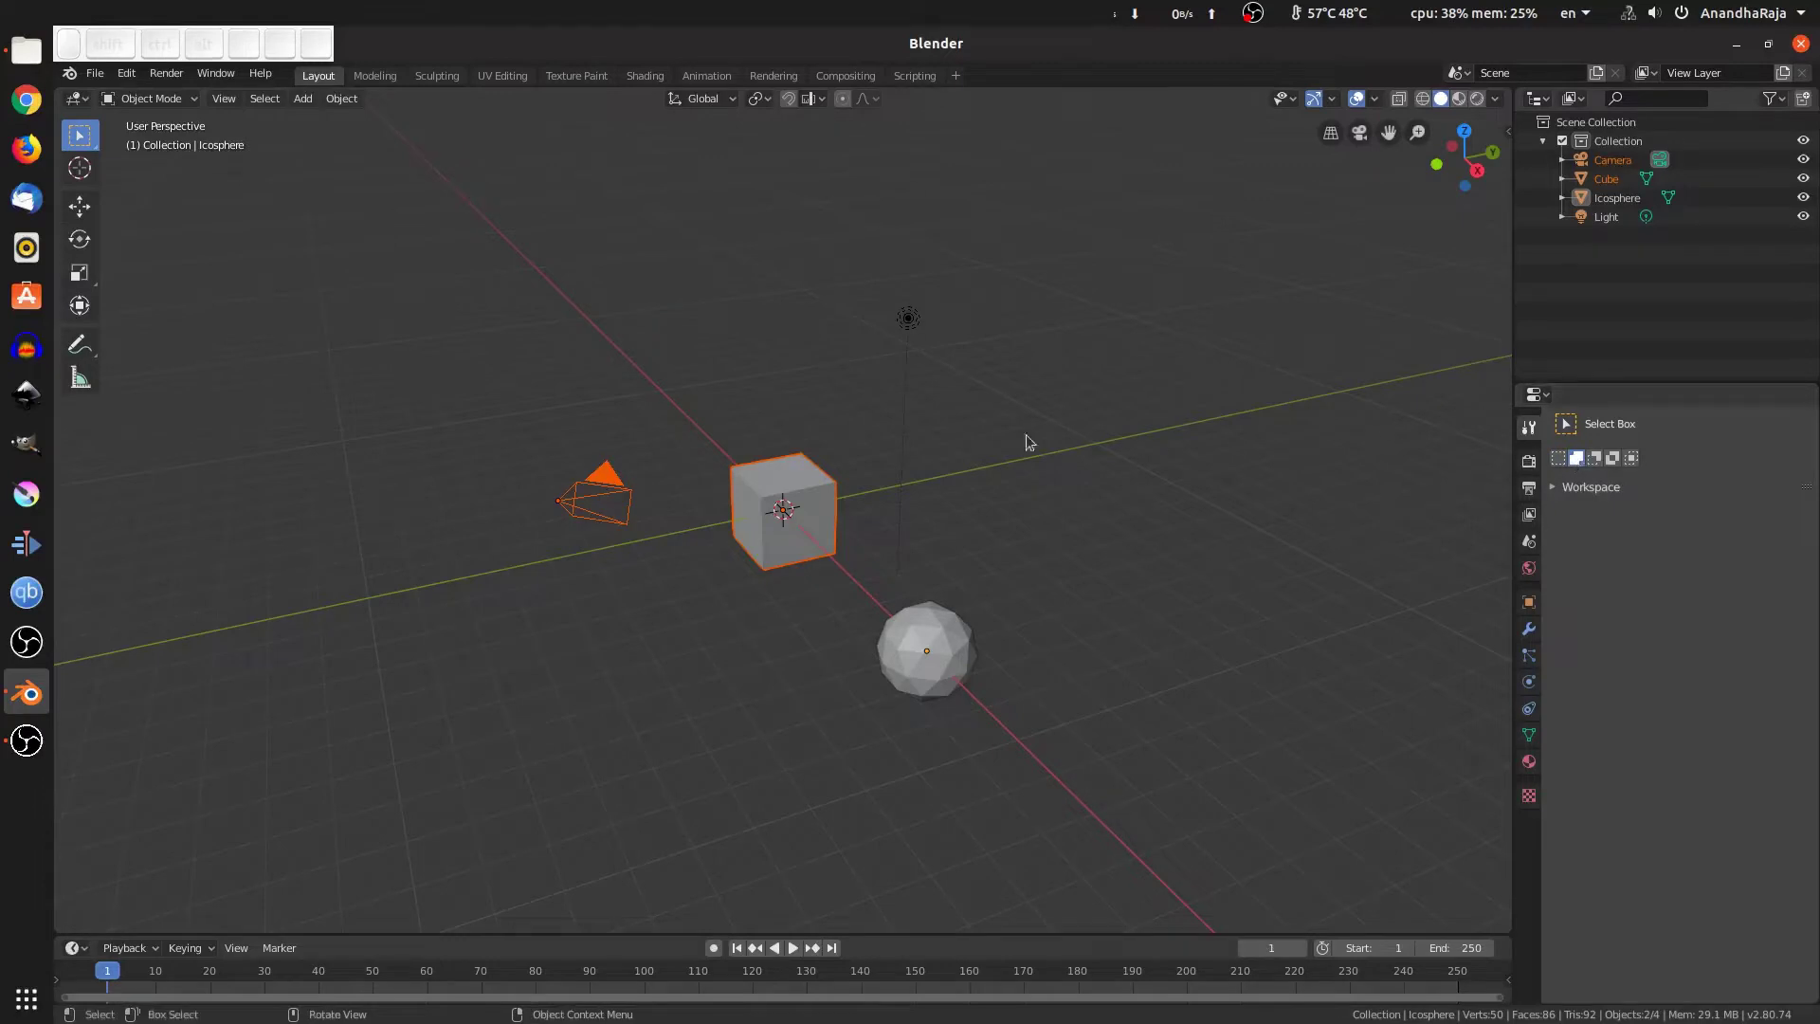
In Extend mode, add the light and then the icosphere to the selection
left_click(894, 285)
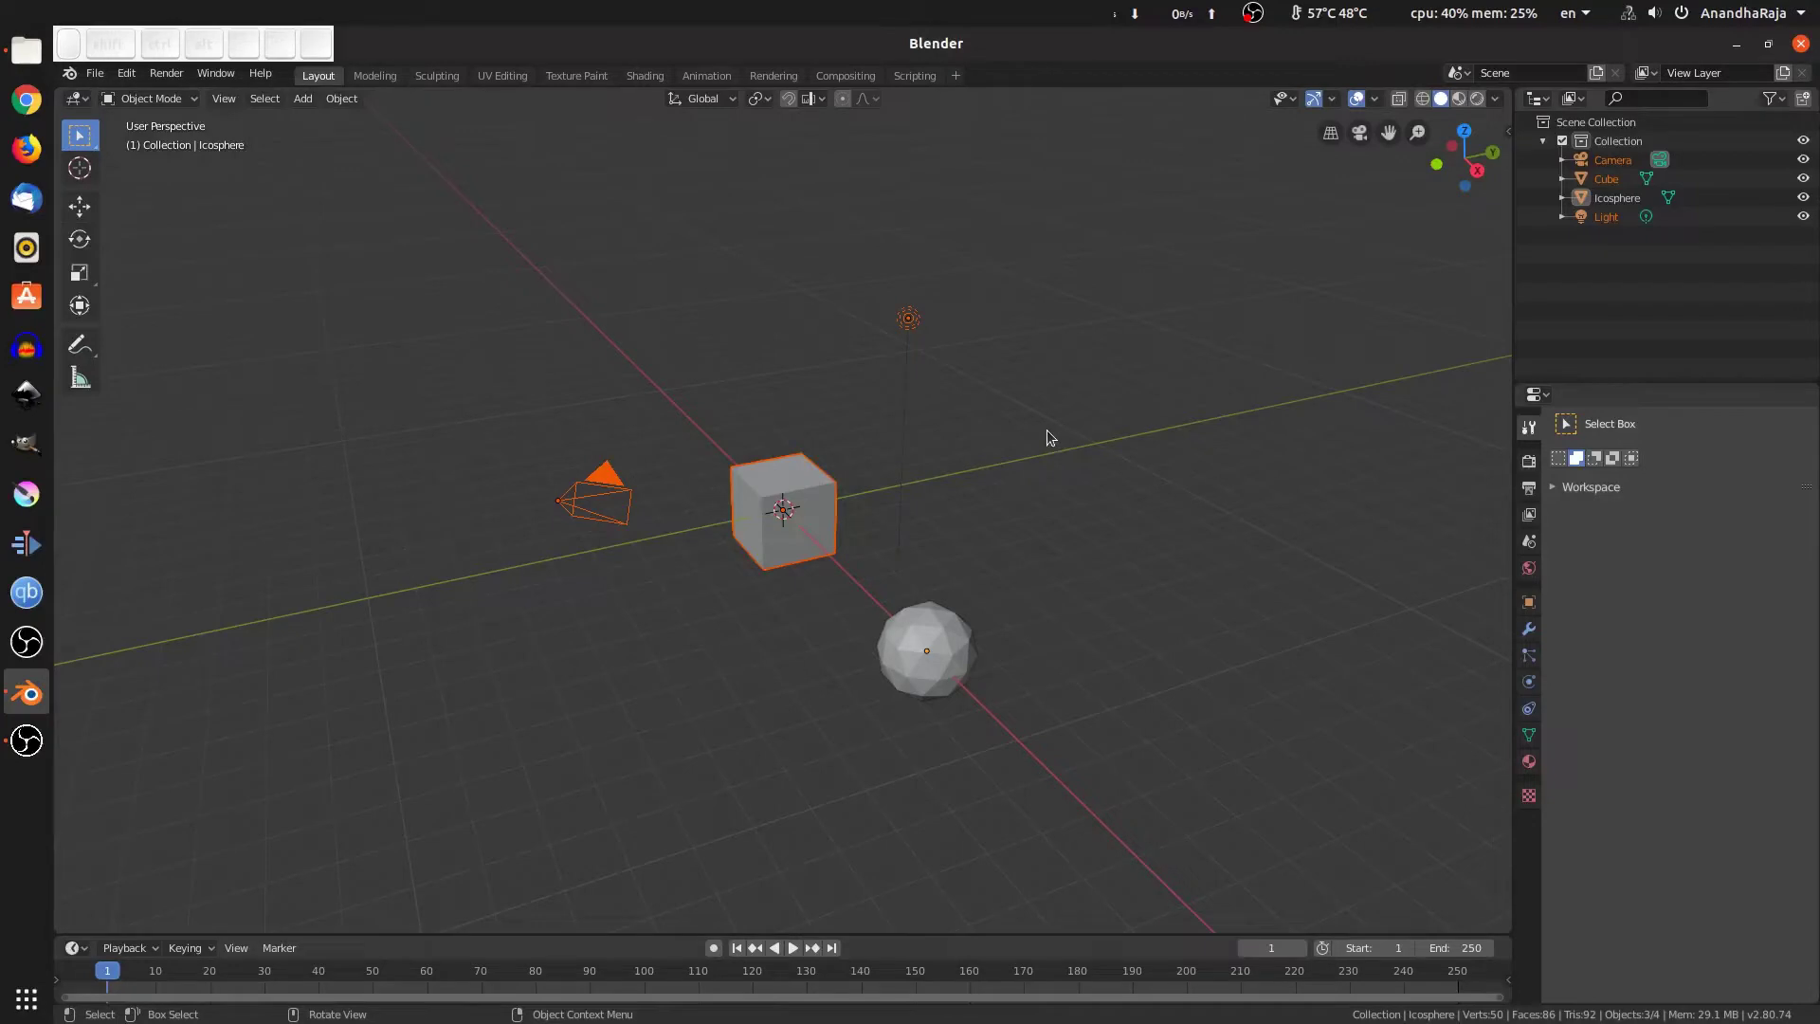
left_click(875, 754)
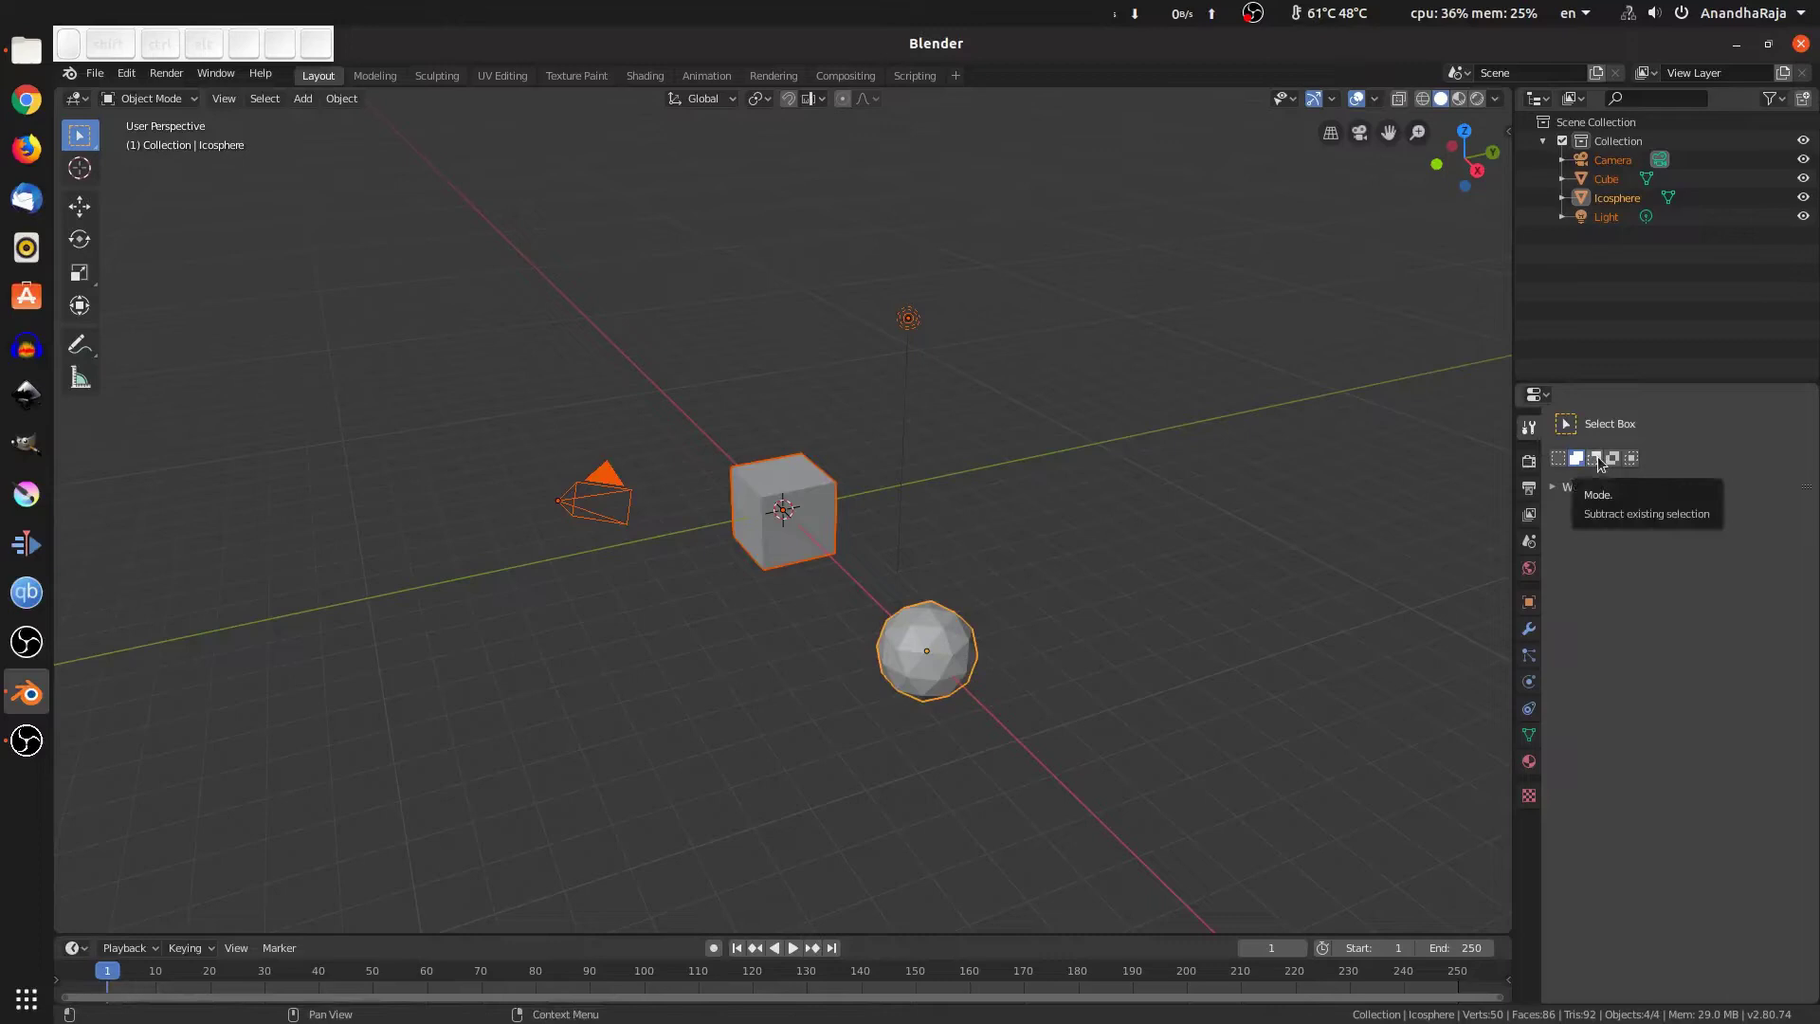
In Subtract mode remove the light and icosphere again, then set box selection to Invert
left_click(1604, 459)
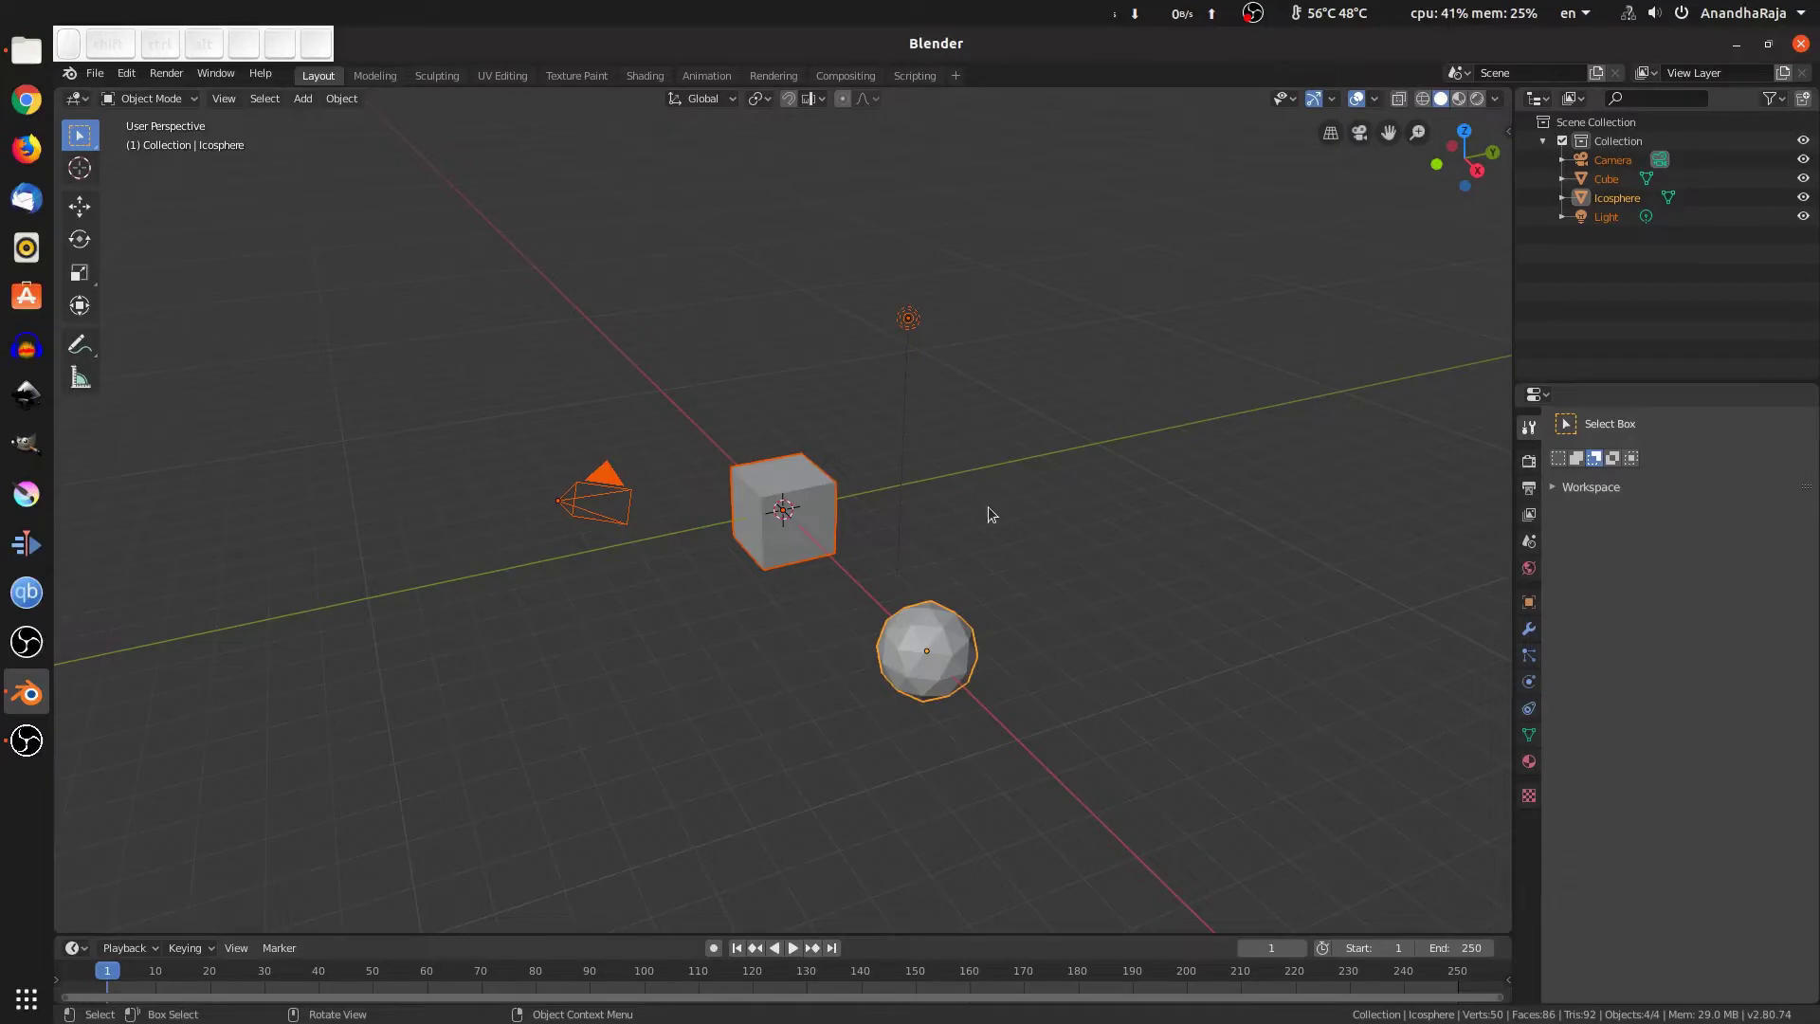
left_click(998, 380)
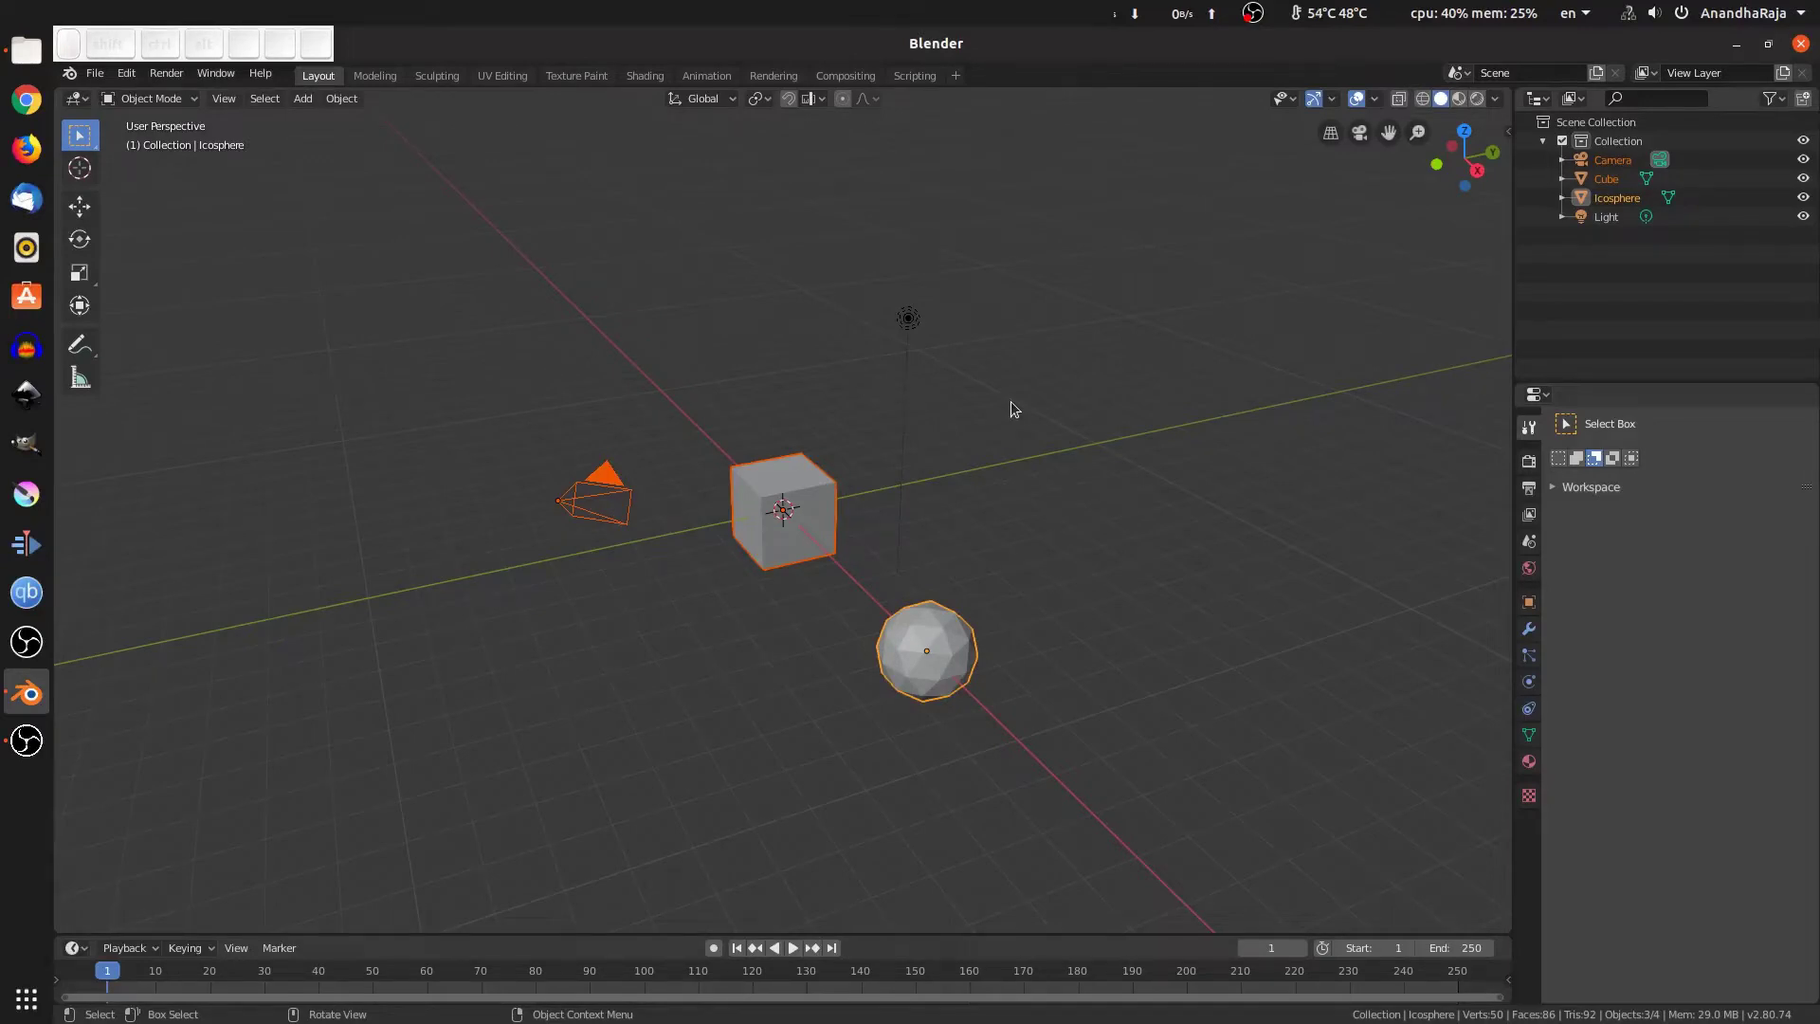
left_click(1116, 518)
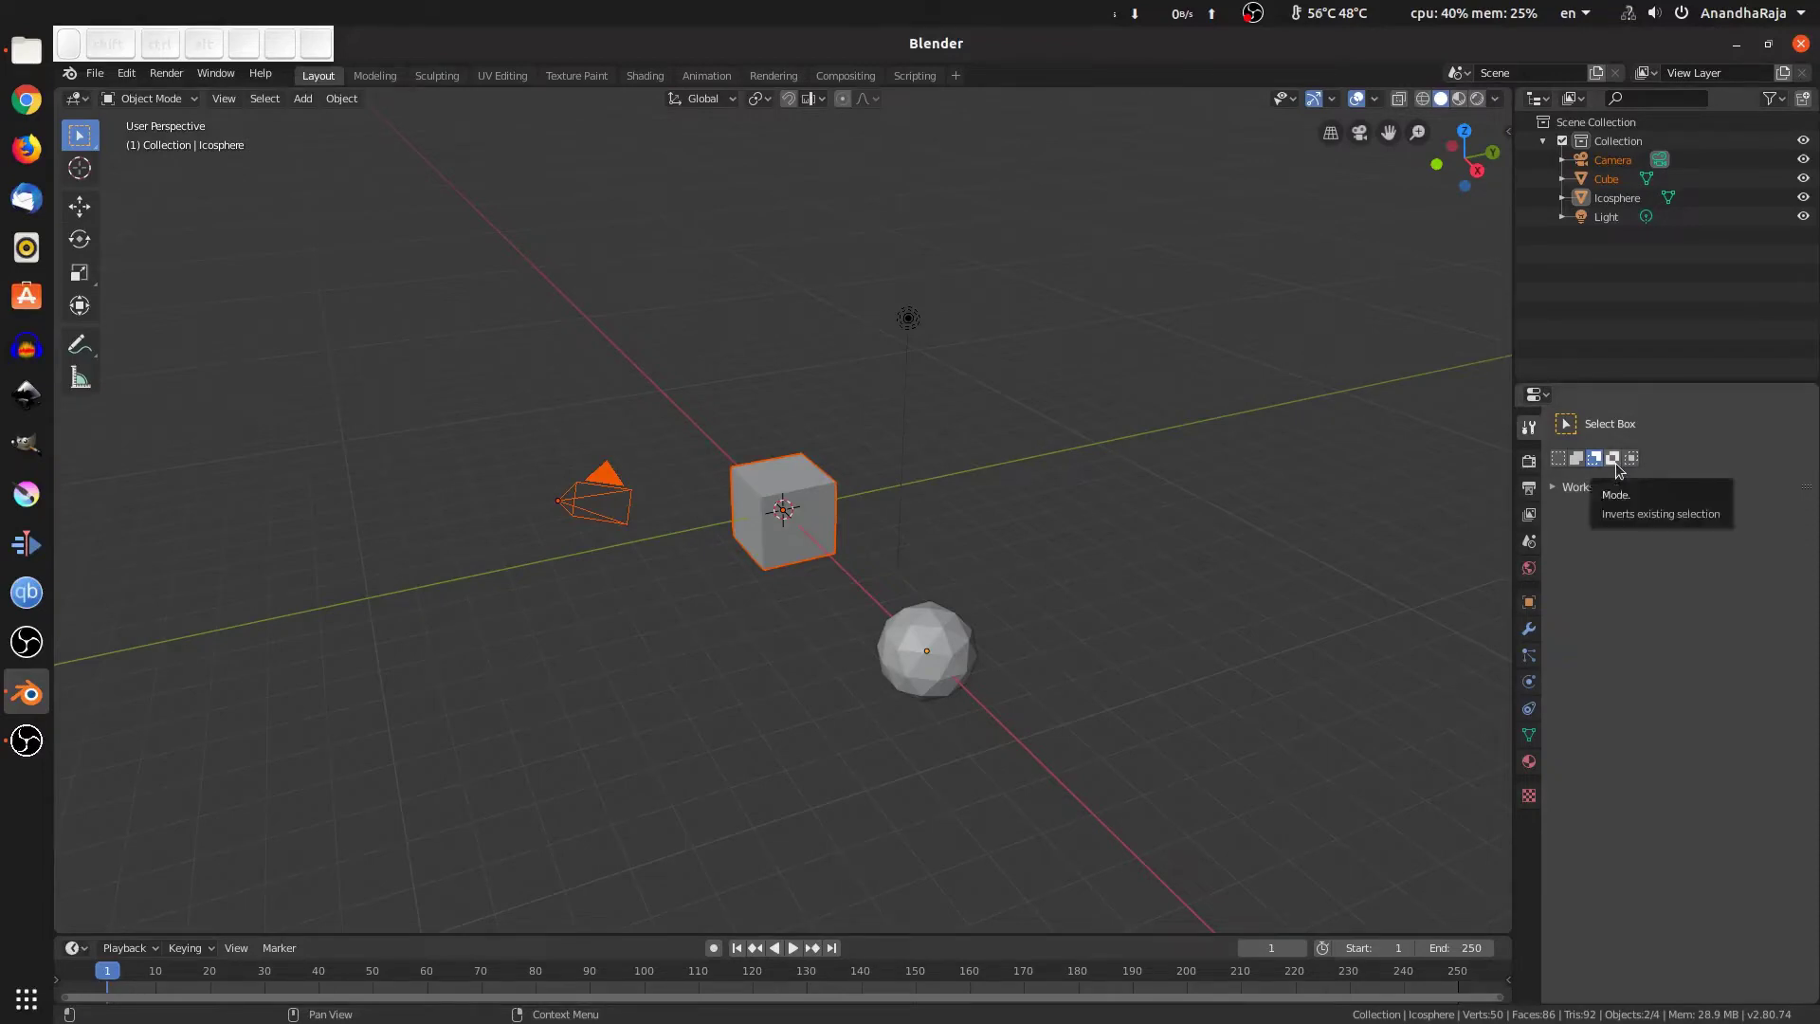
left_click(1620, 467)
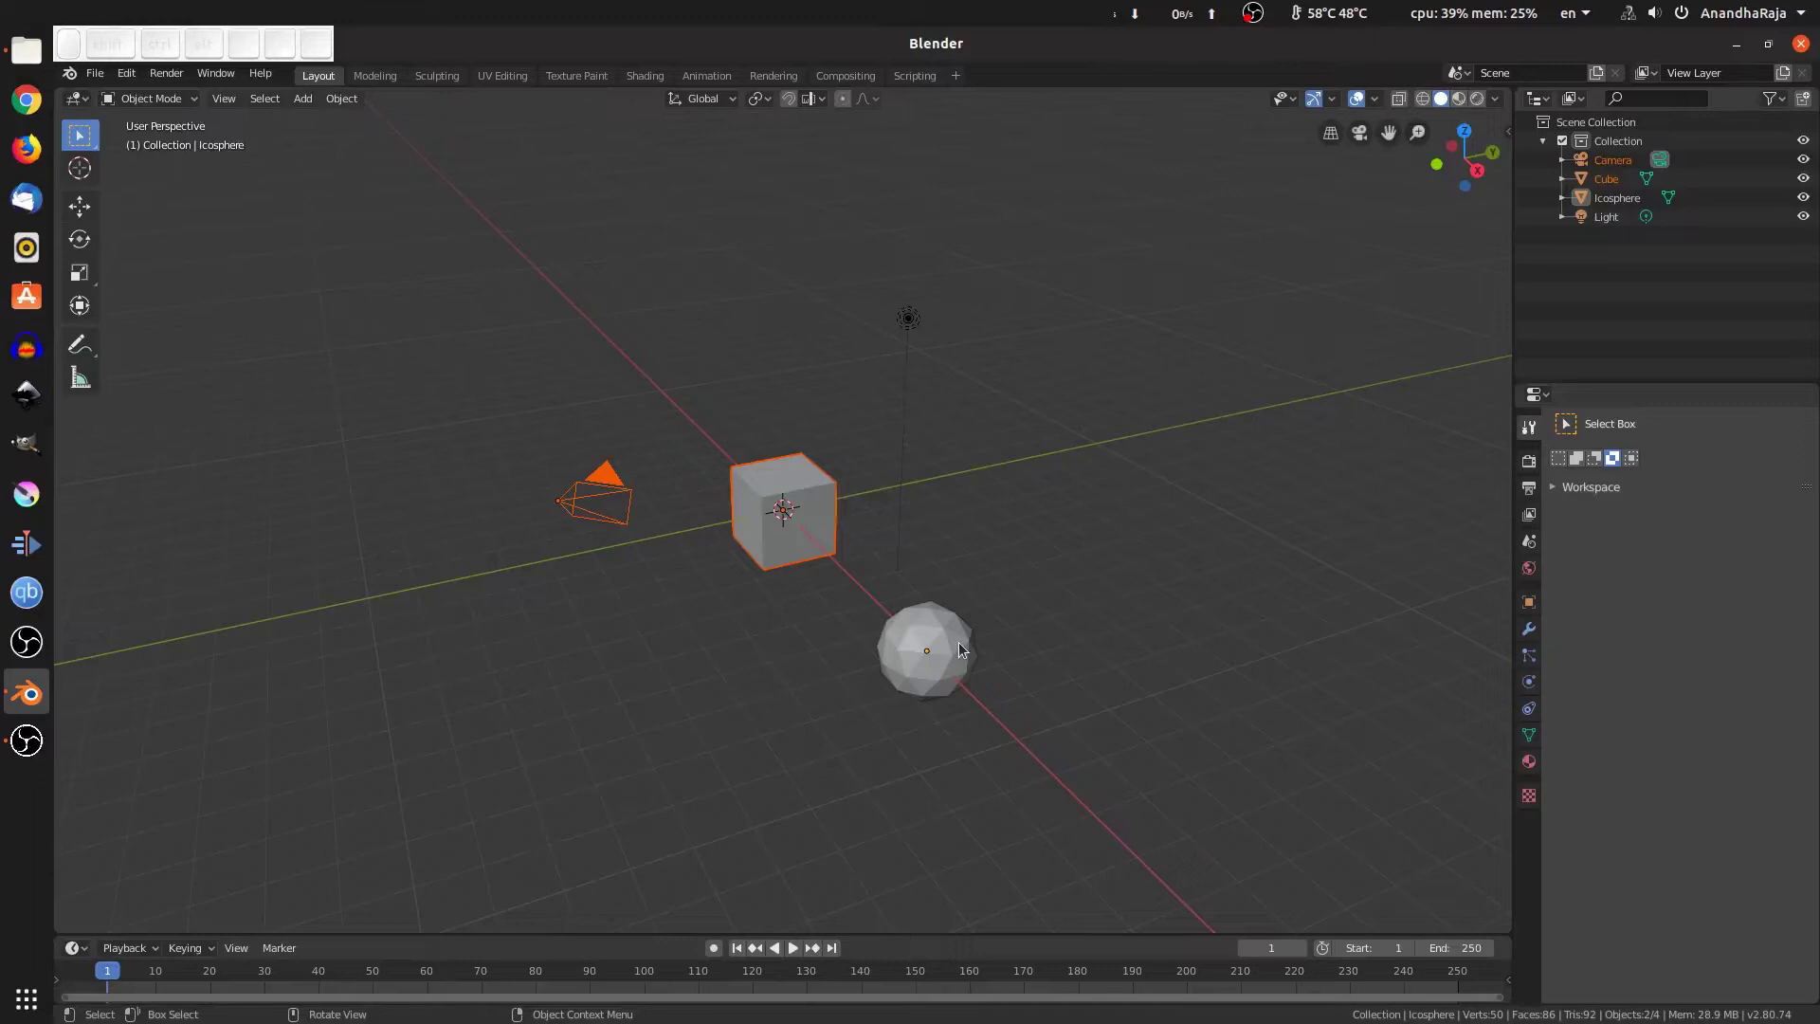
Box-select in Invert mode to flip the selection, then in Intersect mode keep only the icosphere selected
left_click_drag(493, 191, 1138, 778)
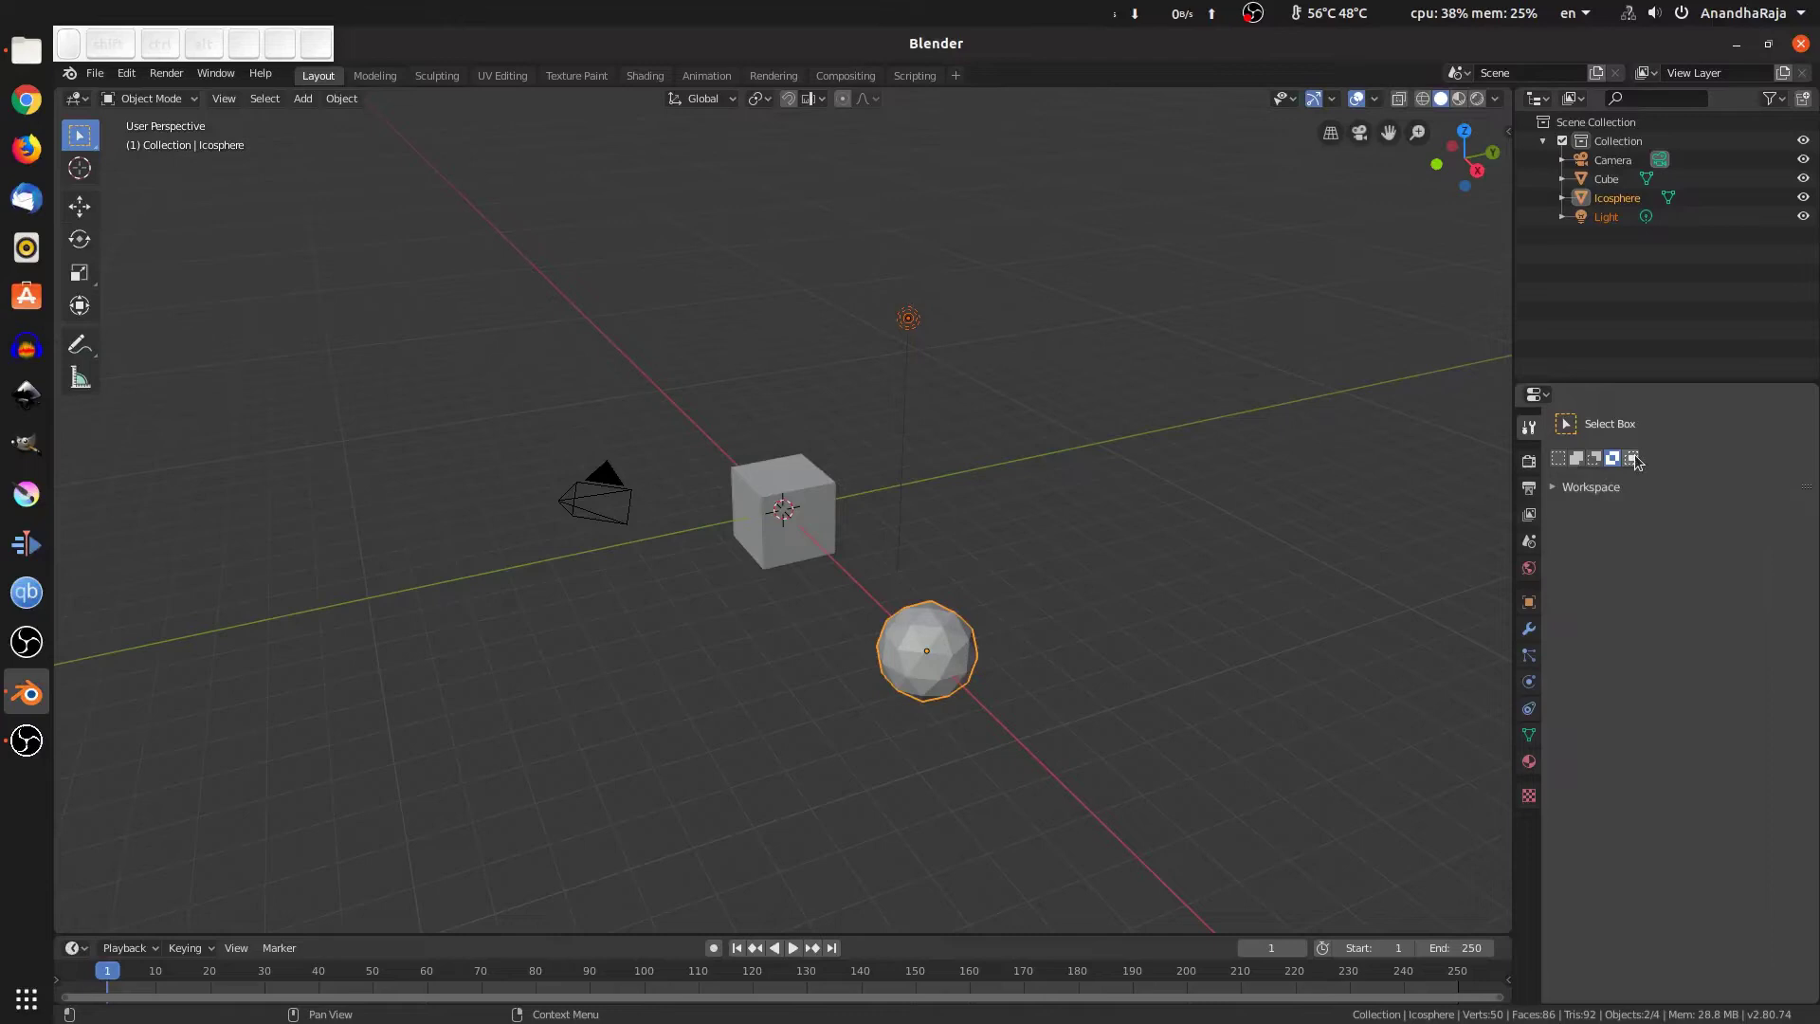
left_click_drag(1641, 457, 1047, 582)
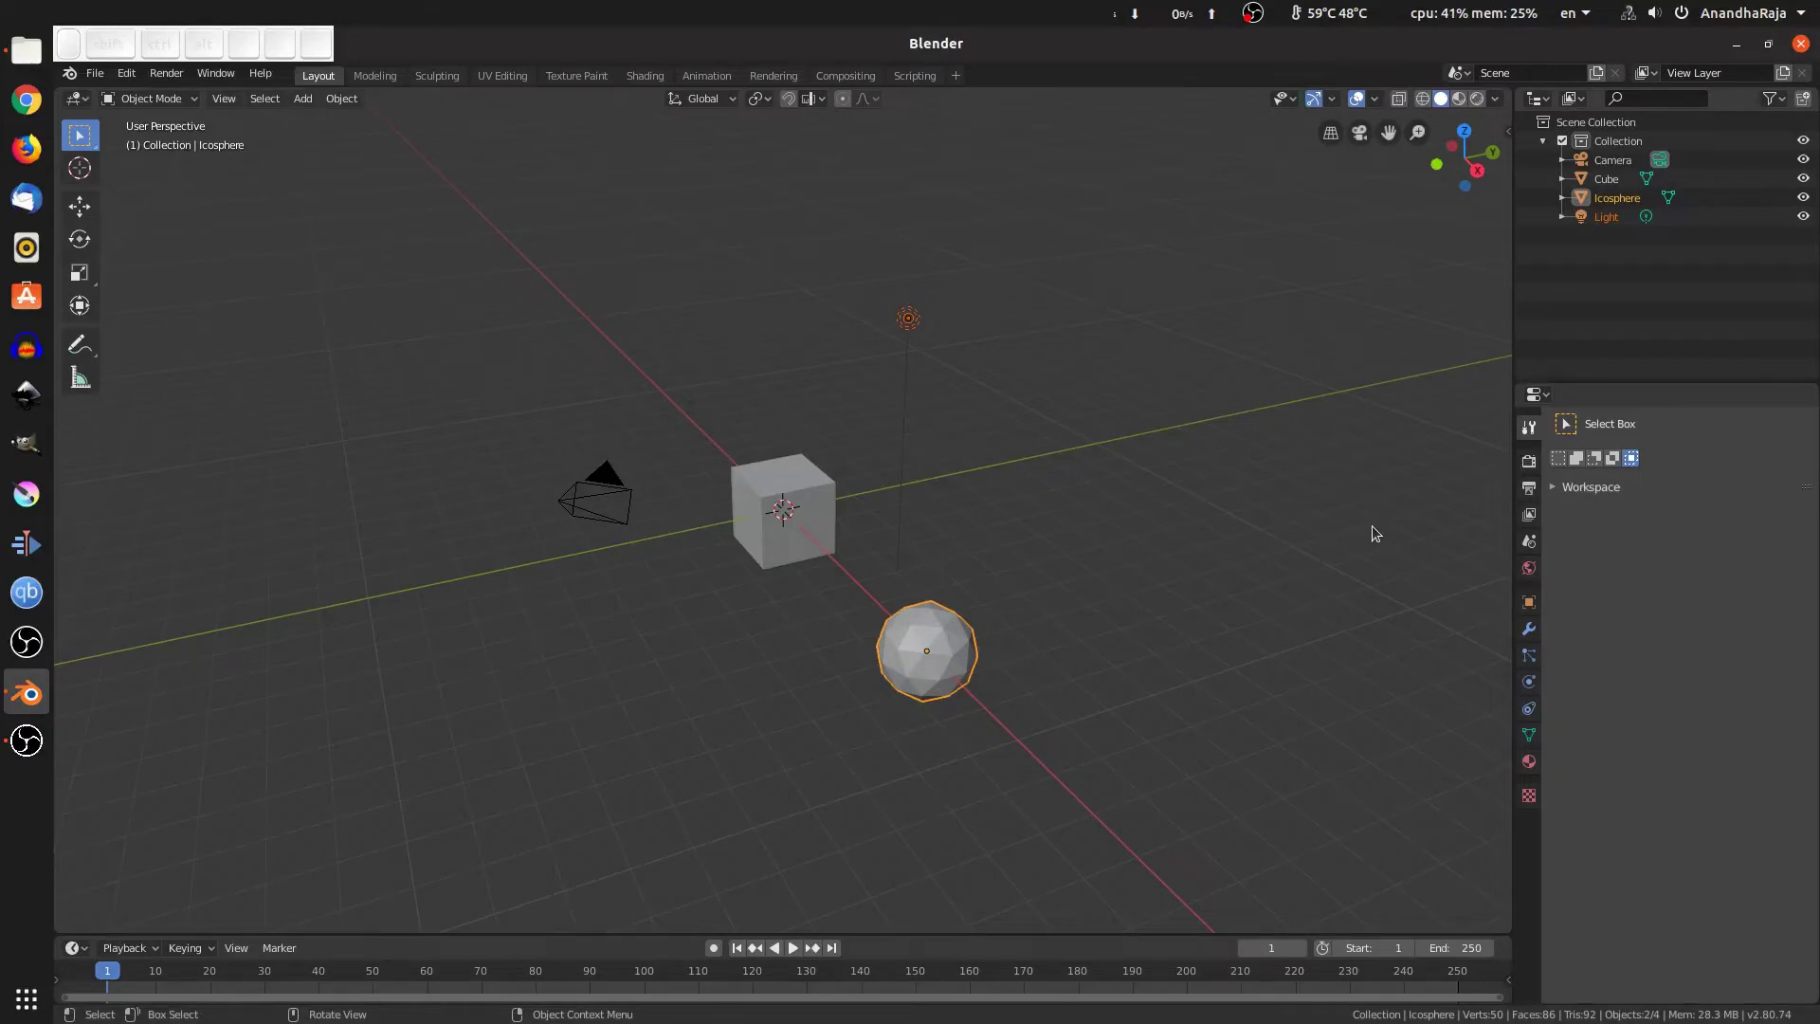
left_click_drag(800, 841, 994, 305)
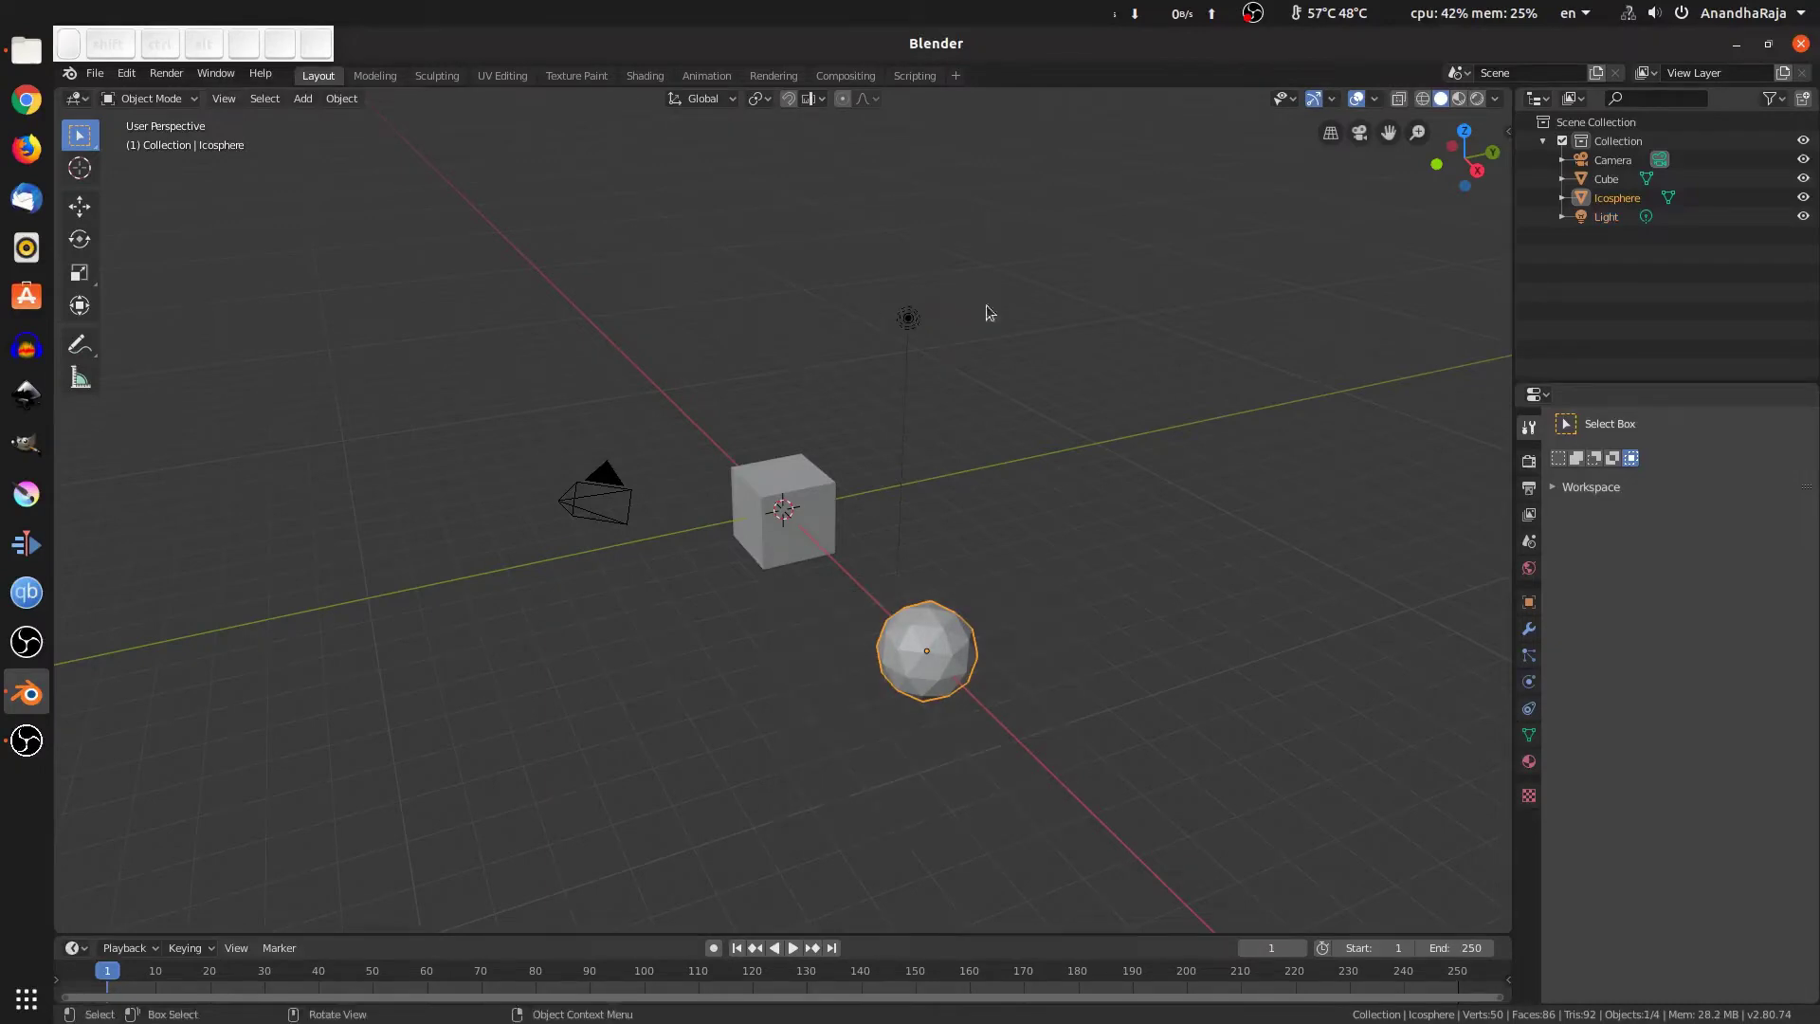
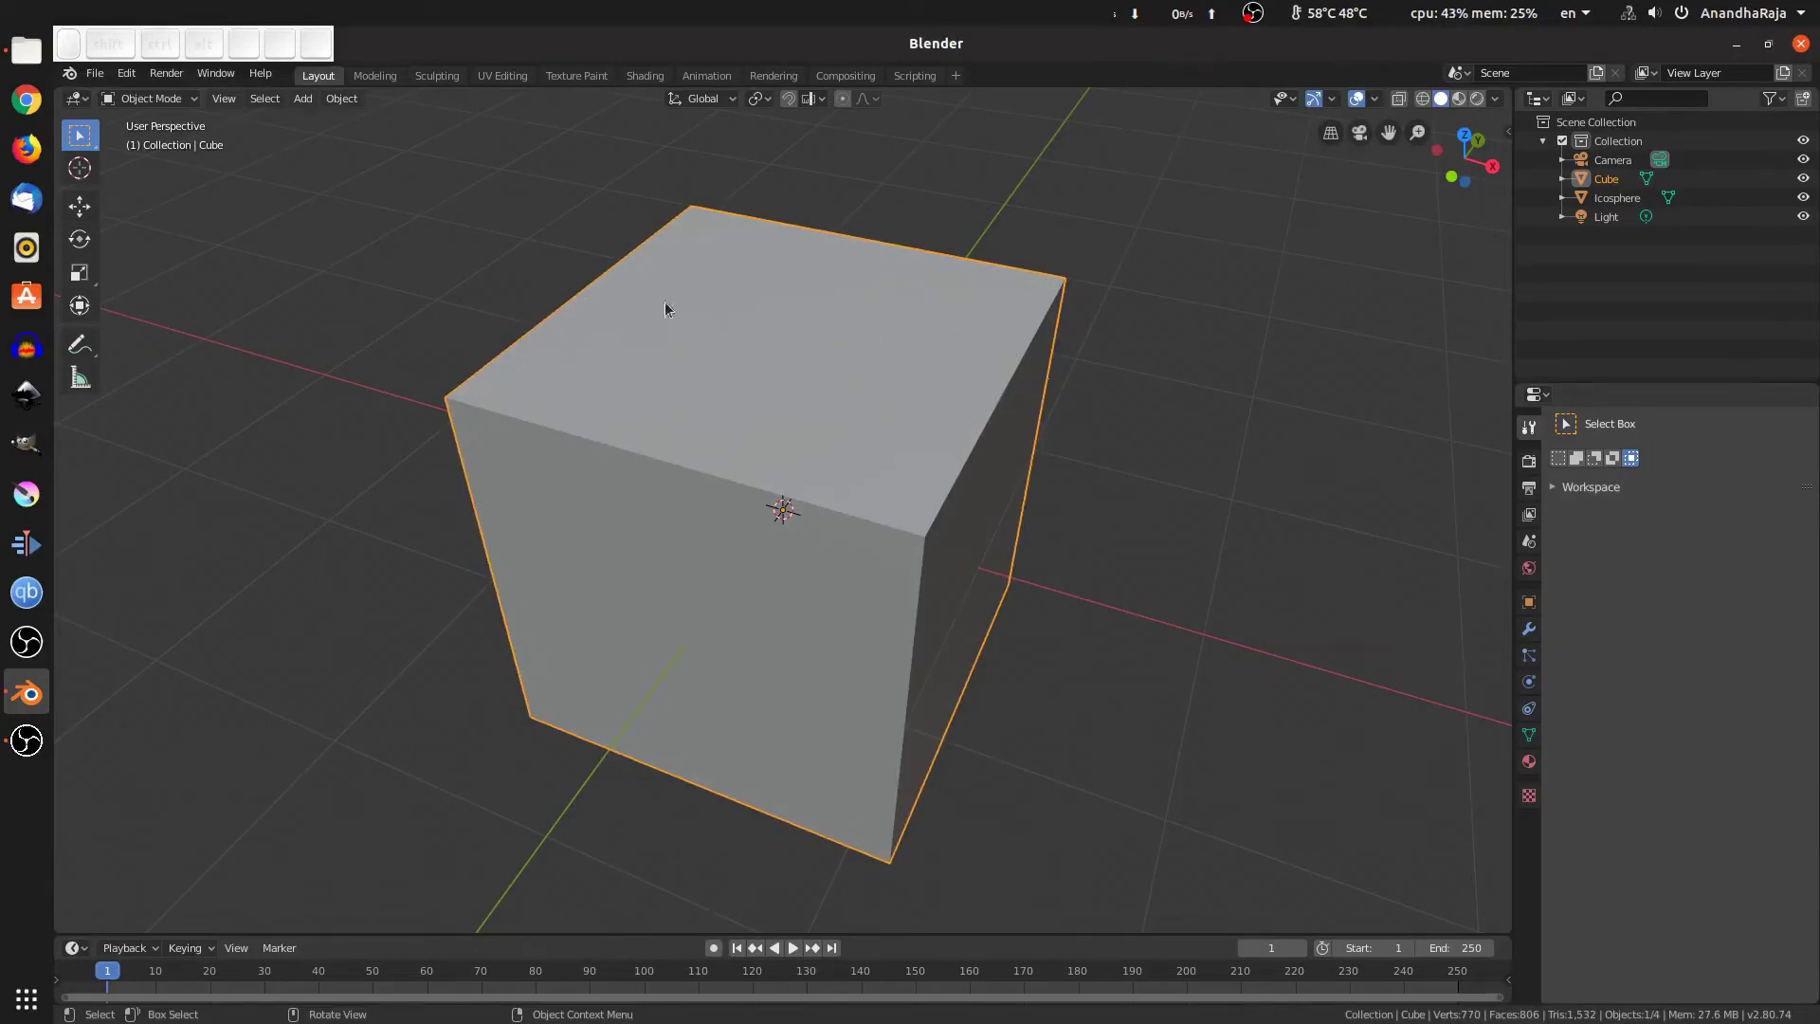
Choose Select Circle from the toolbar's select tool group
left_click_drag(91, 139, 237, 215)
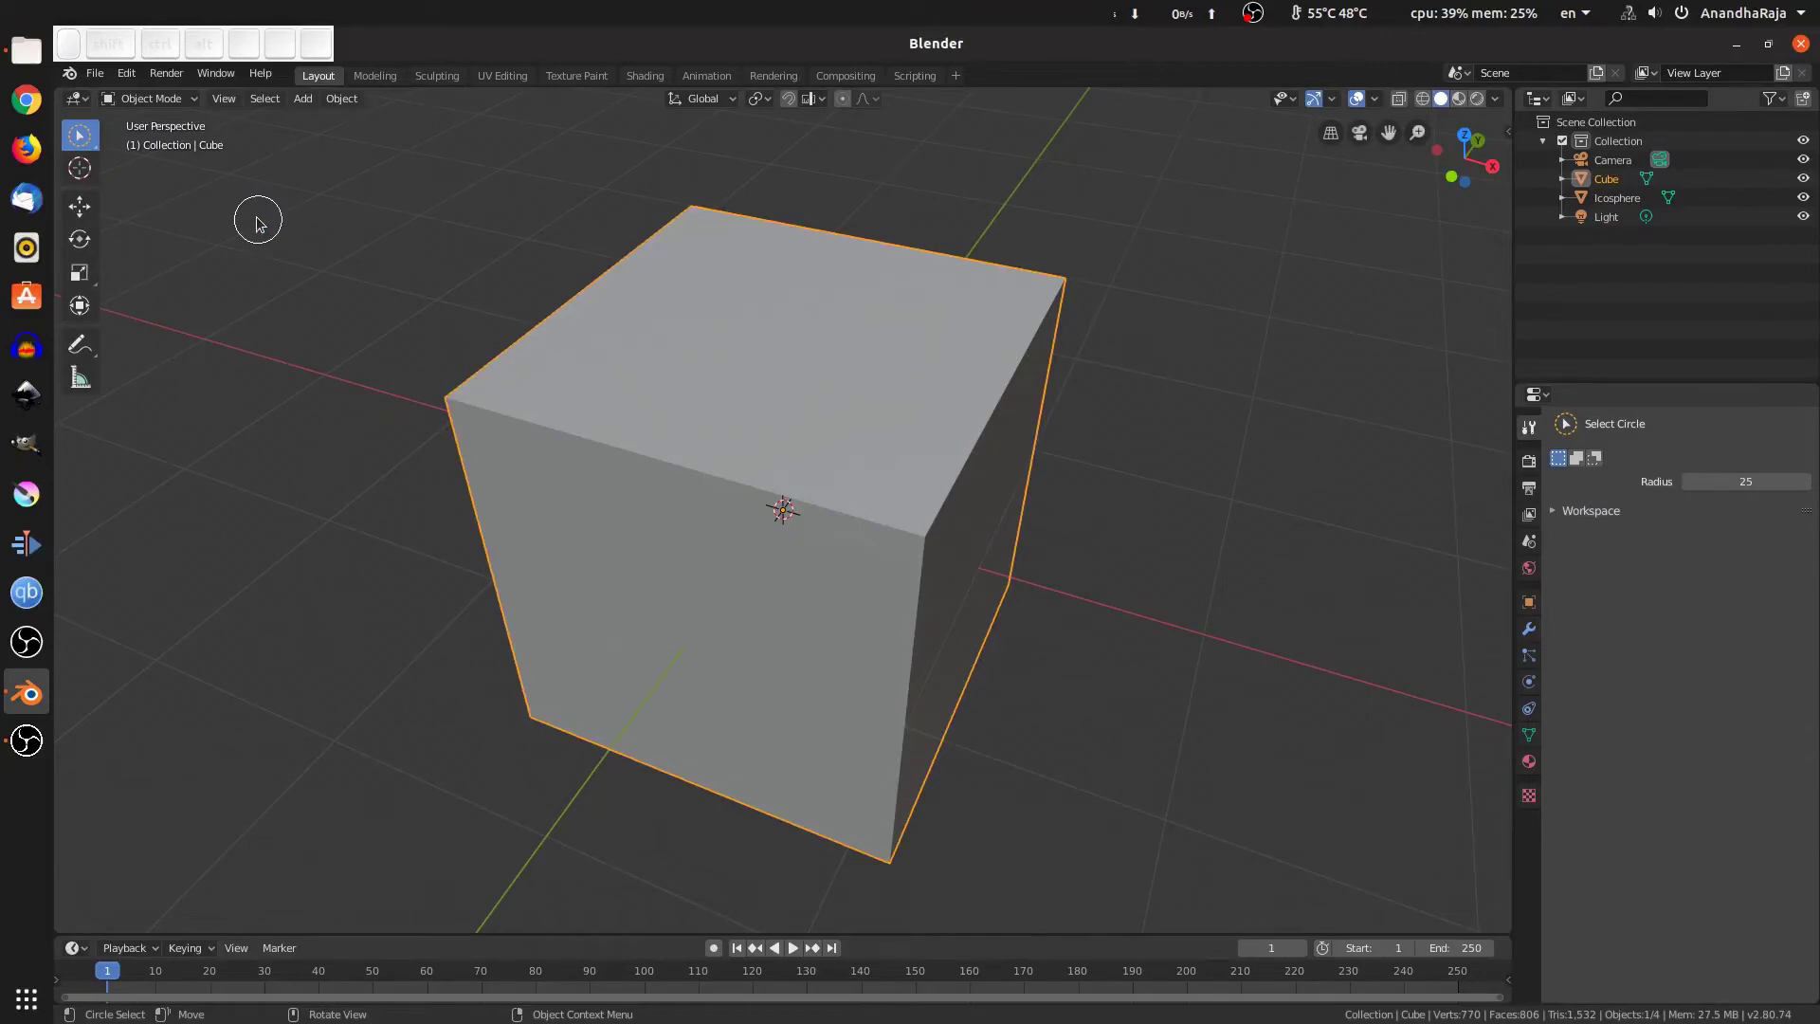
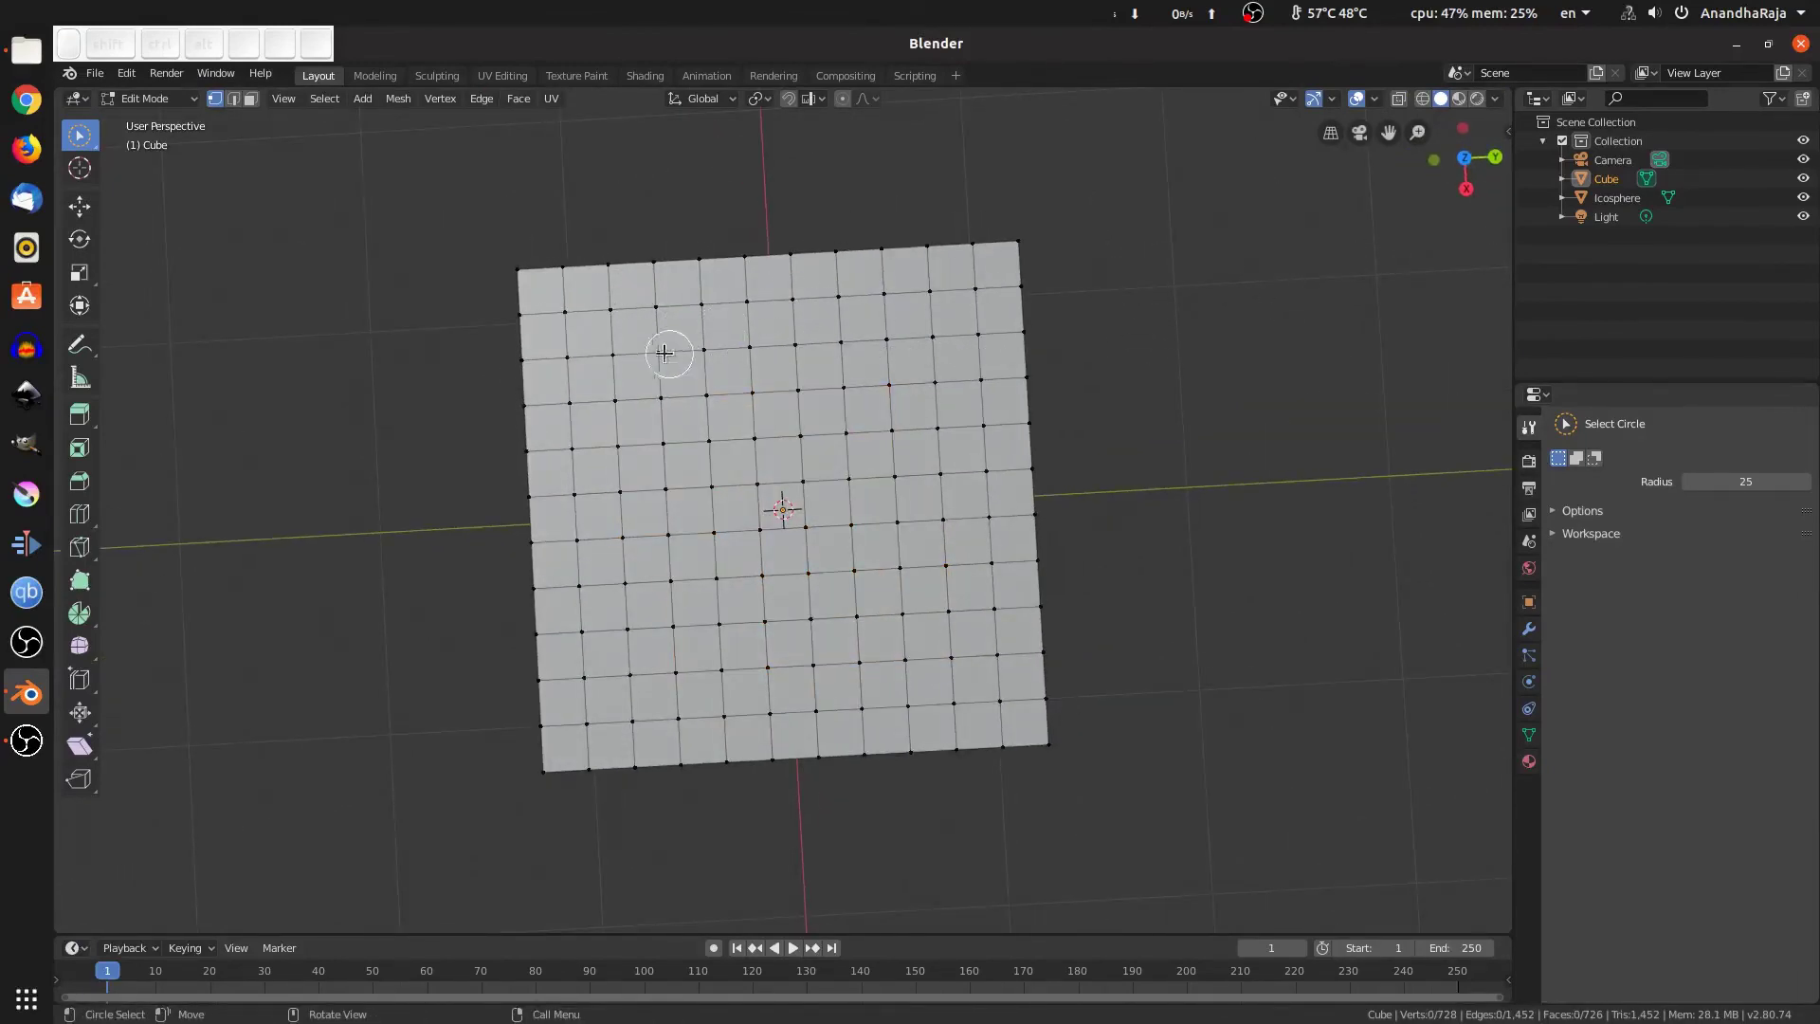
Circle-select a row of faces near the cube's top and confirm the radius change to 100
left_click_drag(662, 351, 732, 369)
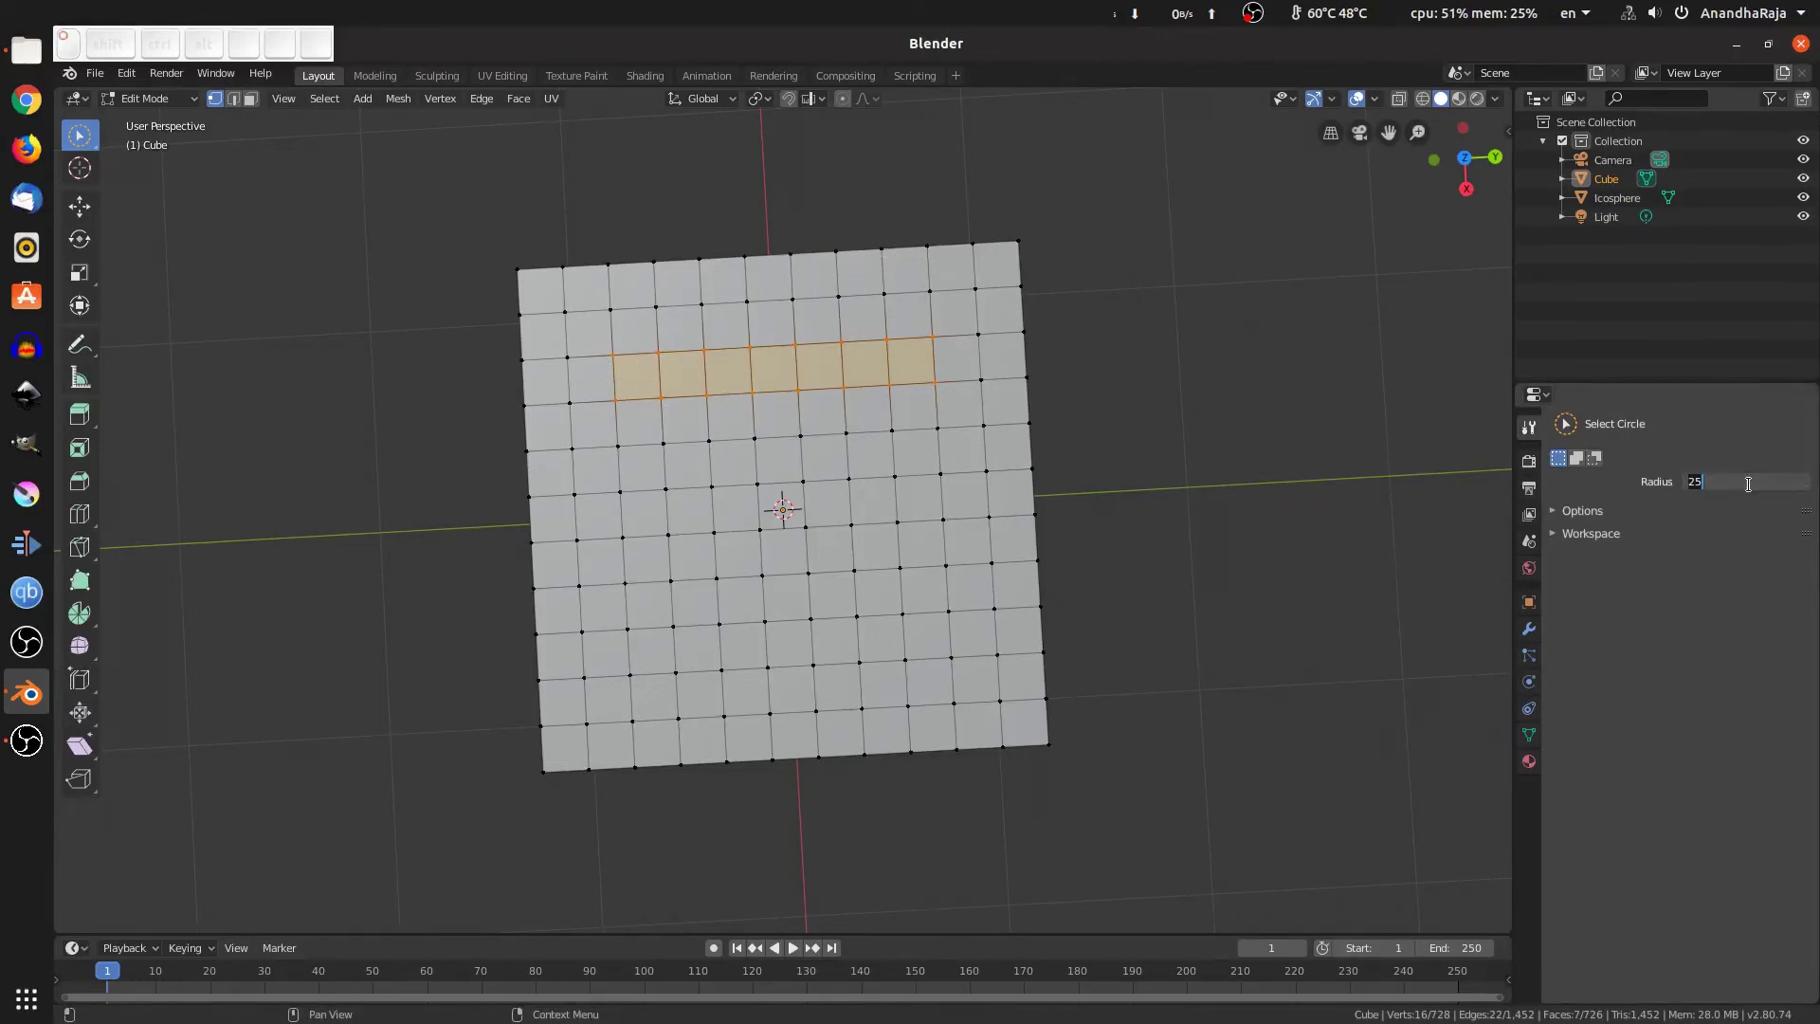
key("Return")
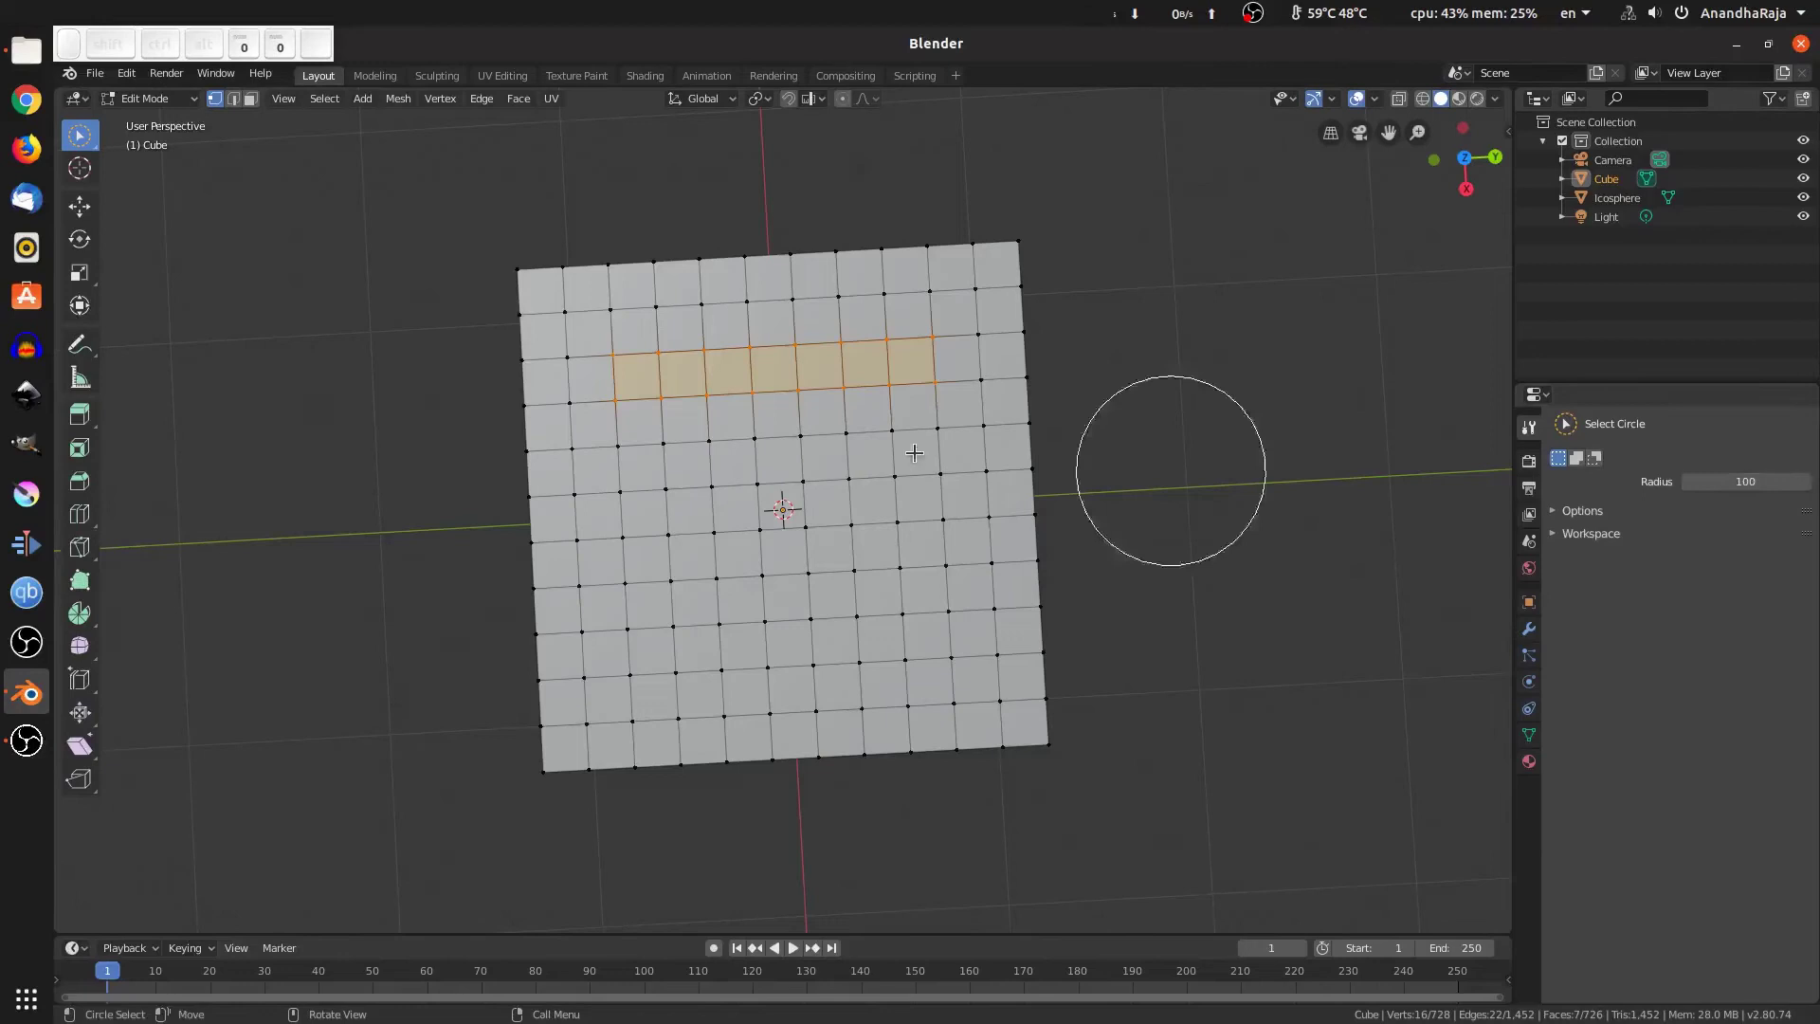
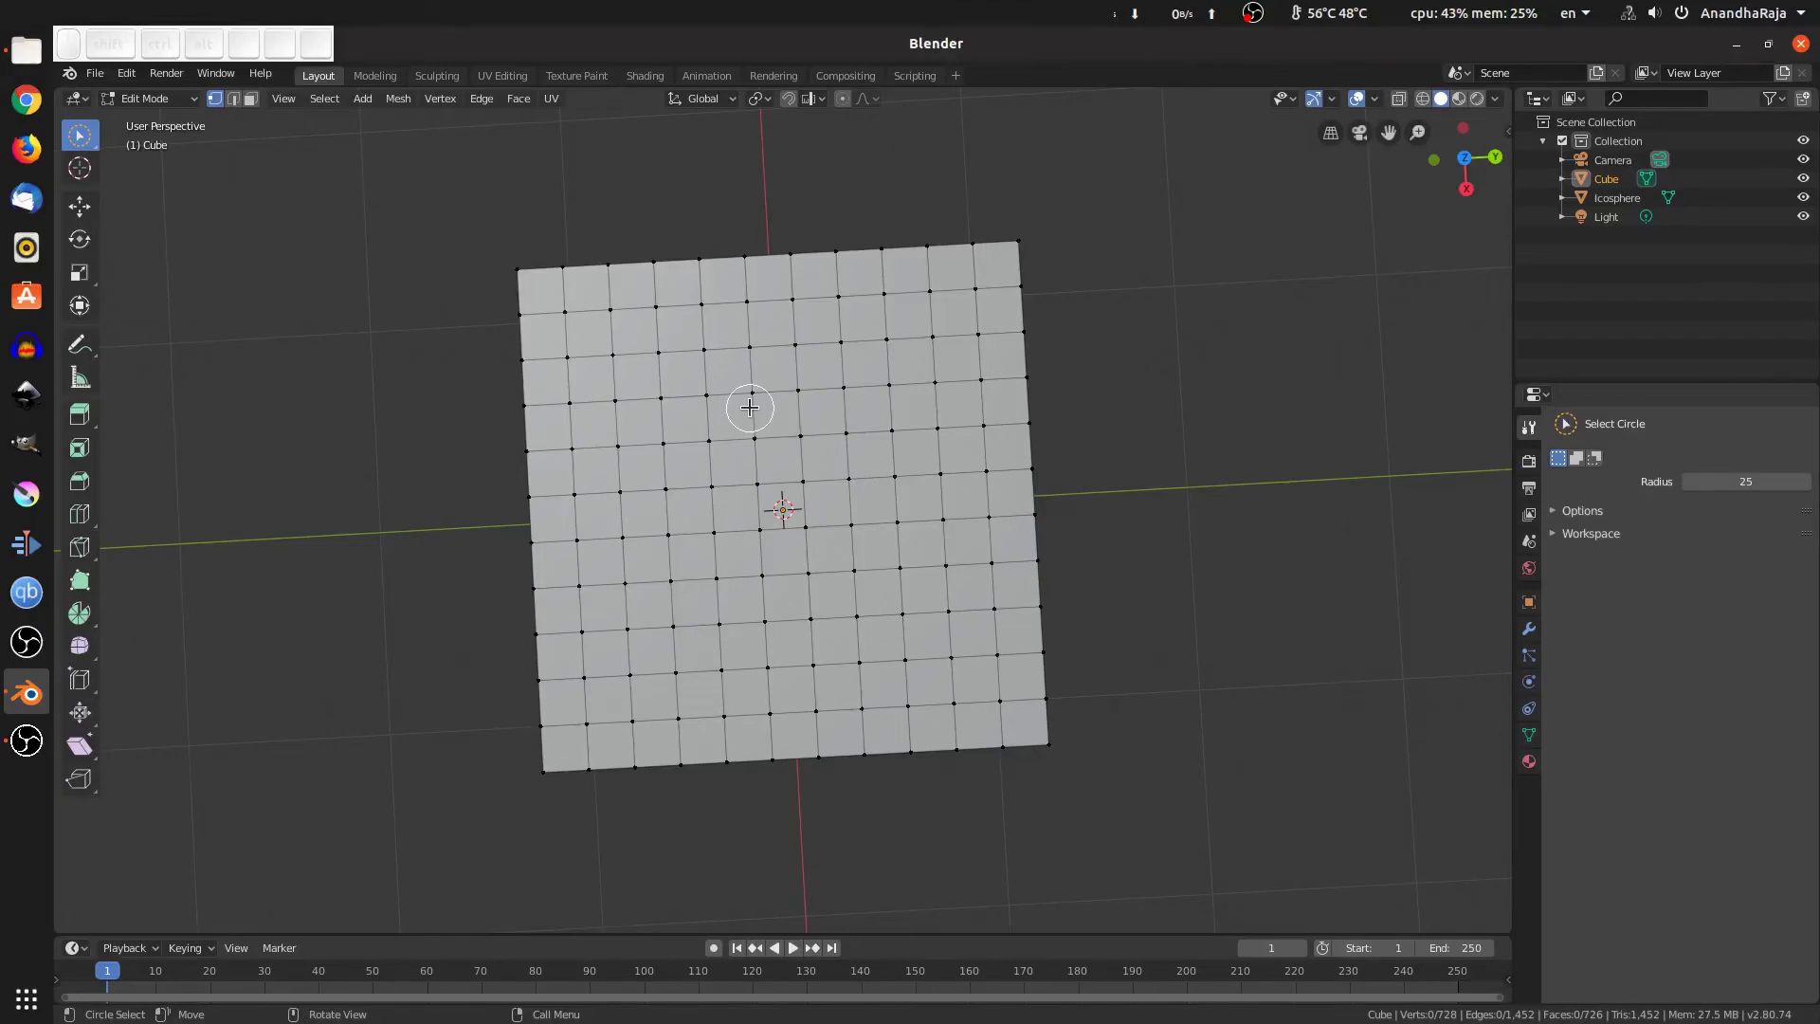
Paint a large circle selection over the cube's faces, resizing the brush with the scroll wheel
left_click_drag(757, 392, 771, 394)
scroll("down", 3)
scroll("down", 3)
scroll("down", 3)
scroll("down", 3)
scroll("up", 3)
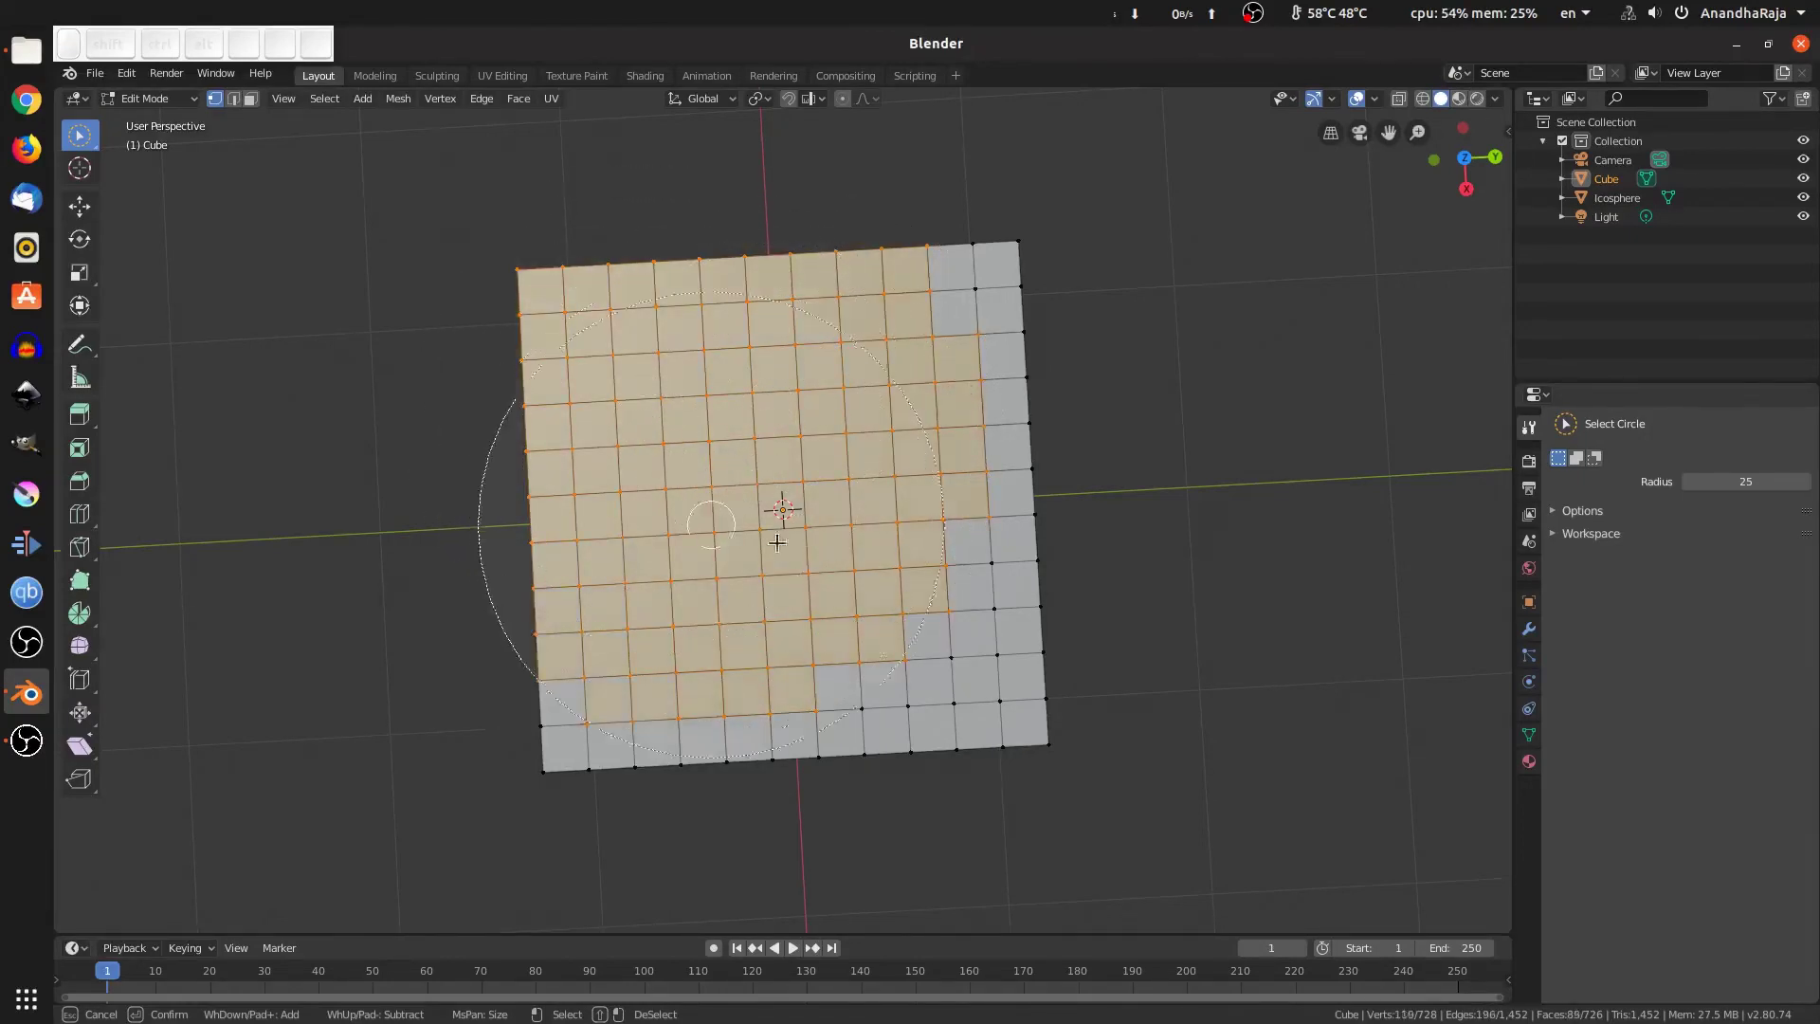
middle_click(917, 368)
left_click(905, 400)
Orbit to view the cube at an angle and keep enlarging the brush to cover the remaining faces
middle_click(919, 433)
left_click_drag(735, 591, 734, 591)
scroll("down", 3)
scroll("down", 3)
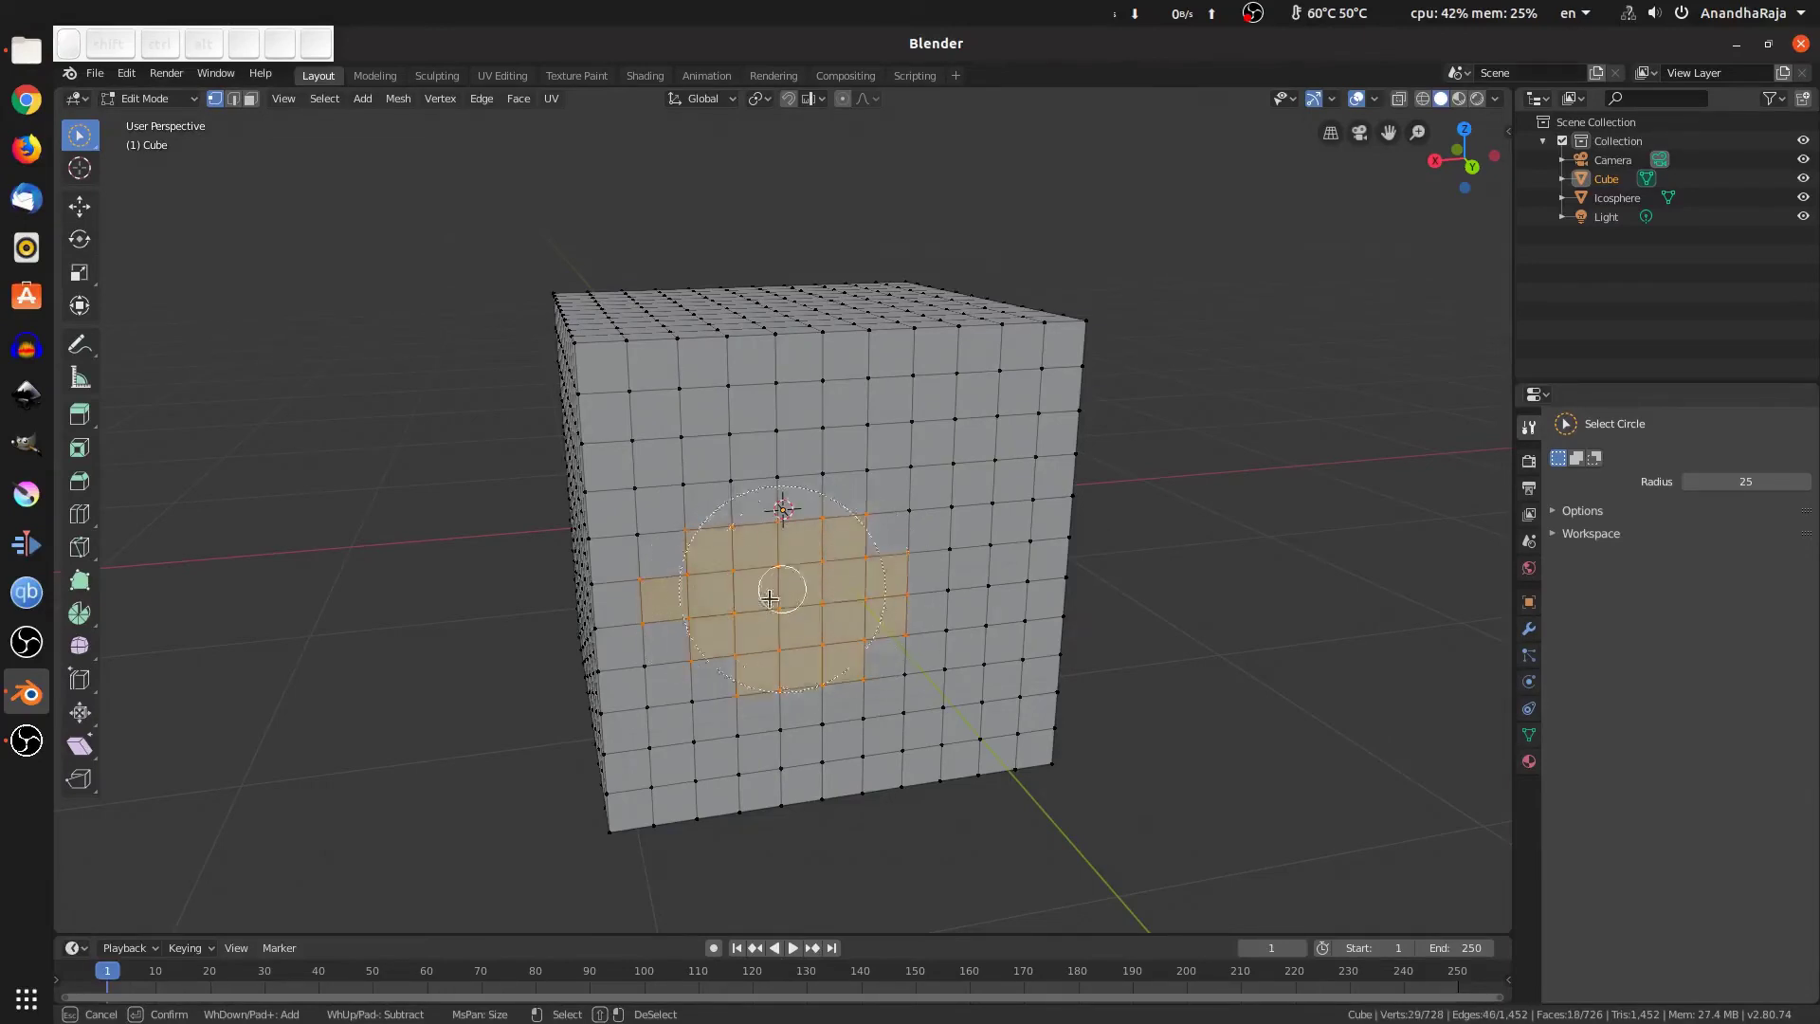
scroll("down", 3)
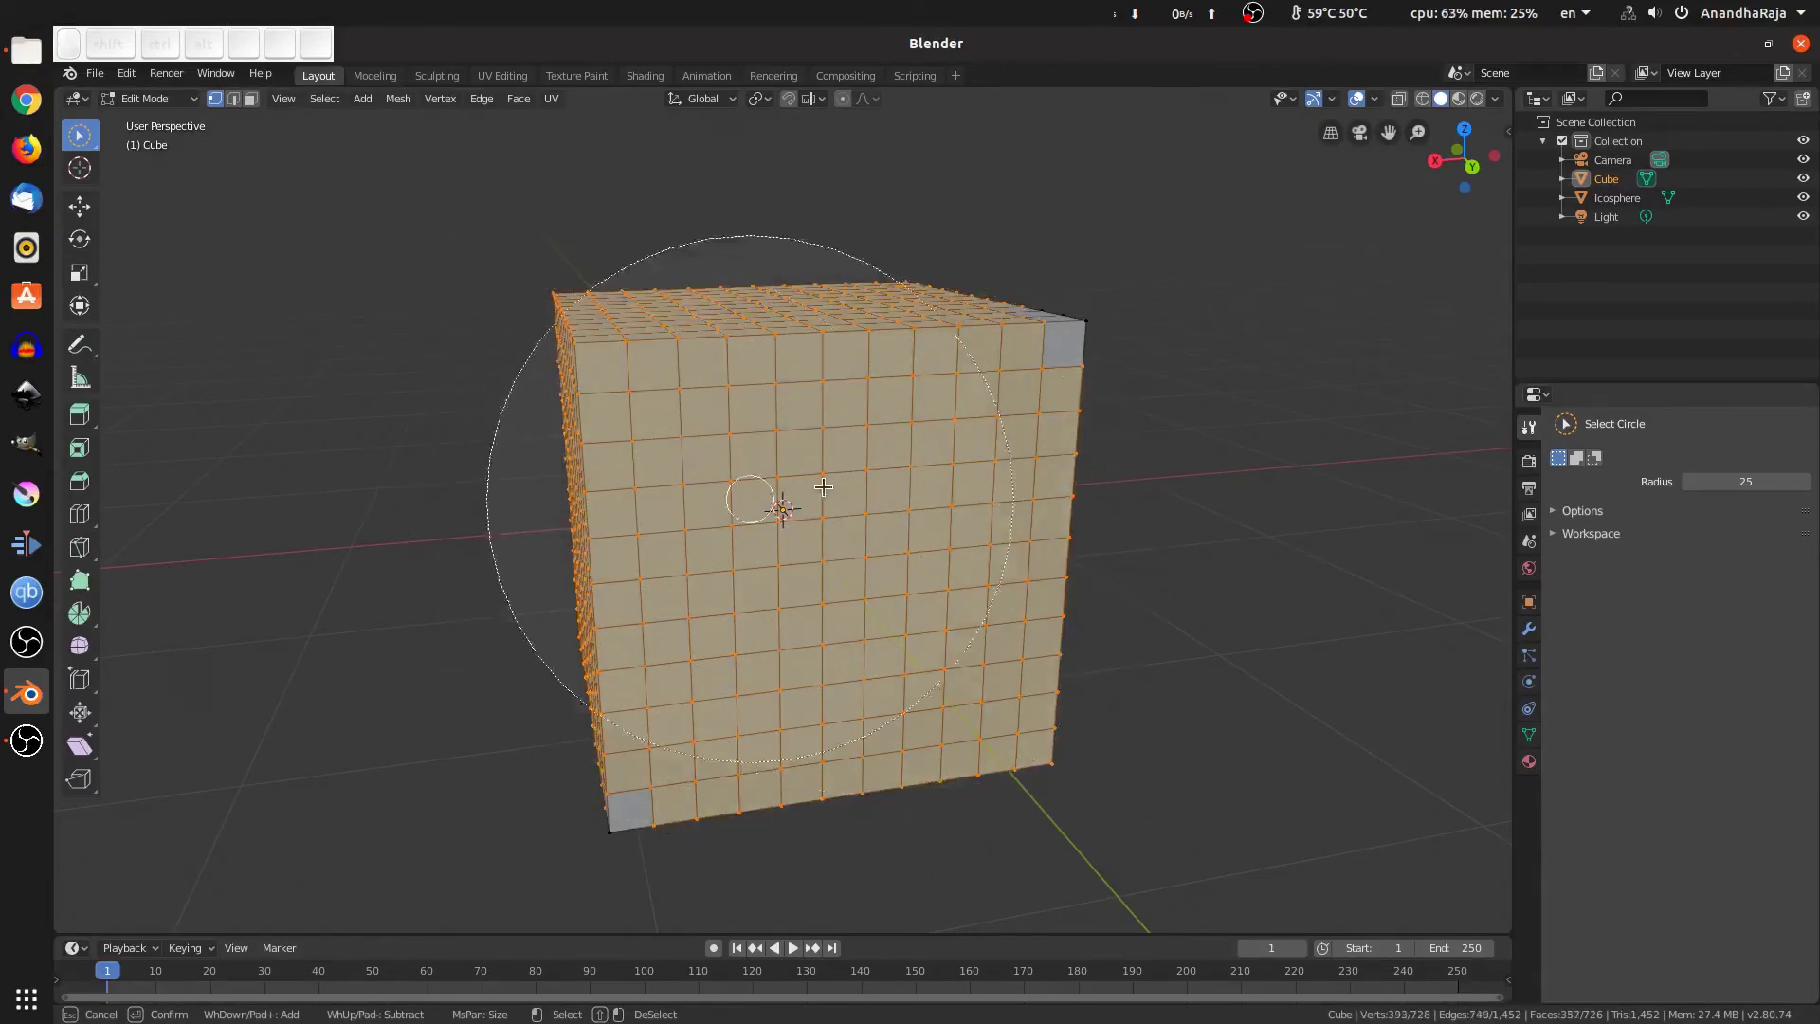